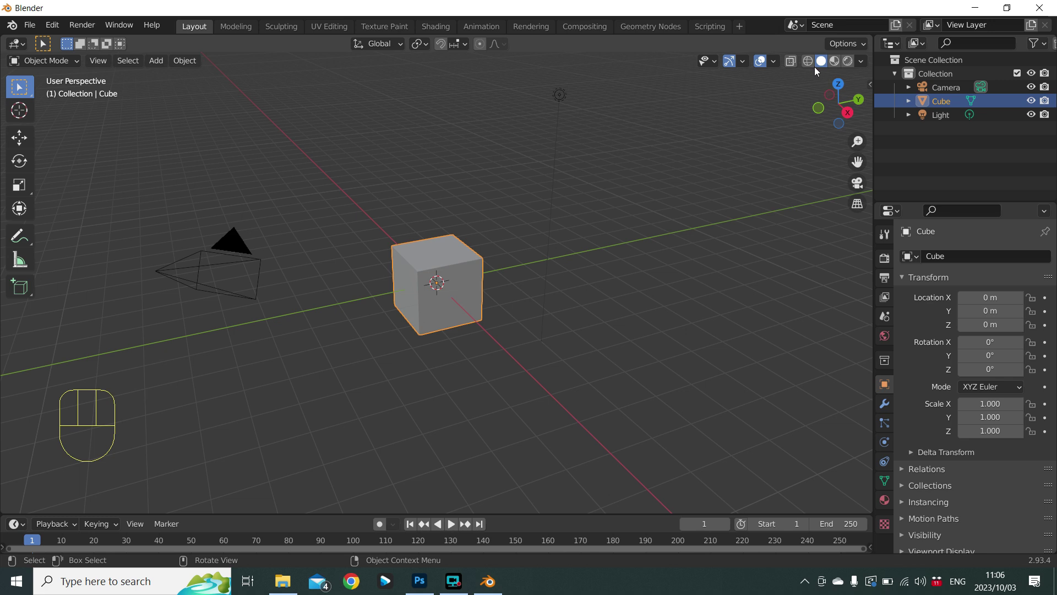
Preview the default cube in wireframe and material shading, then return to solid shading.
left_click(809, 65)
scroll("up", 3)
scroll("down", 3)
scroll("up", 3)
scroll("down", 3)
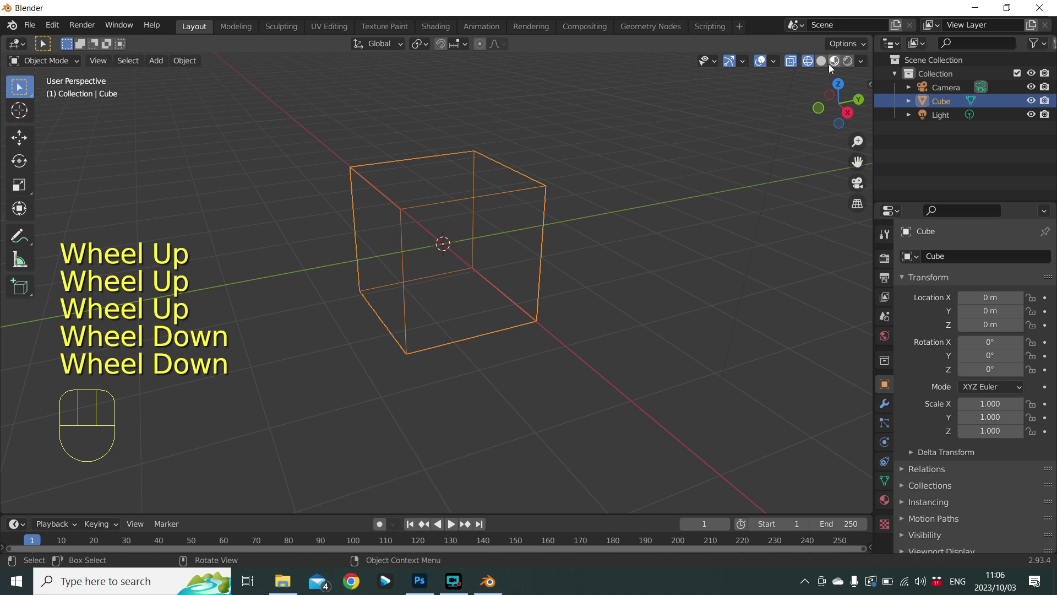
left_click(836, 65)
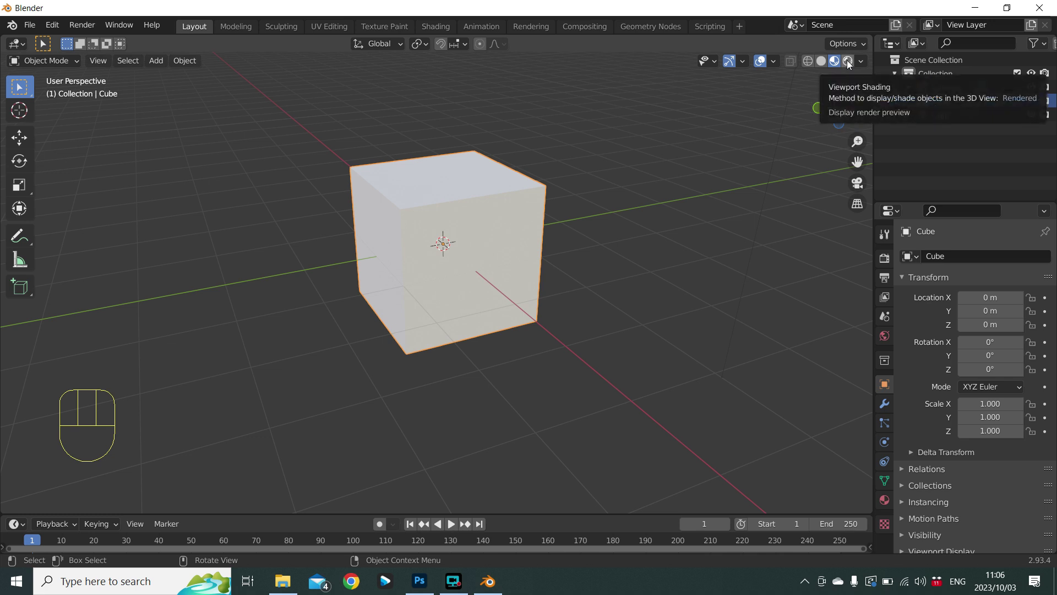
left_click(849, 65)
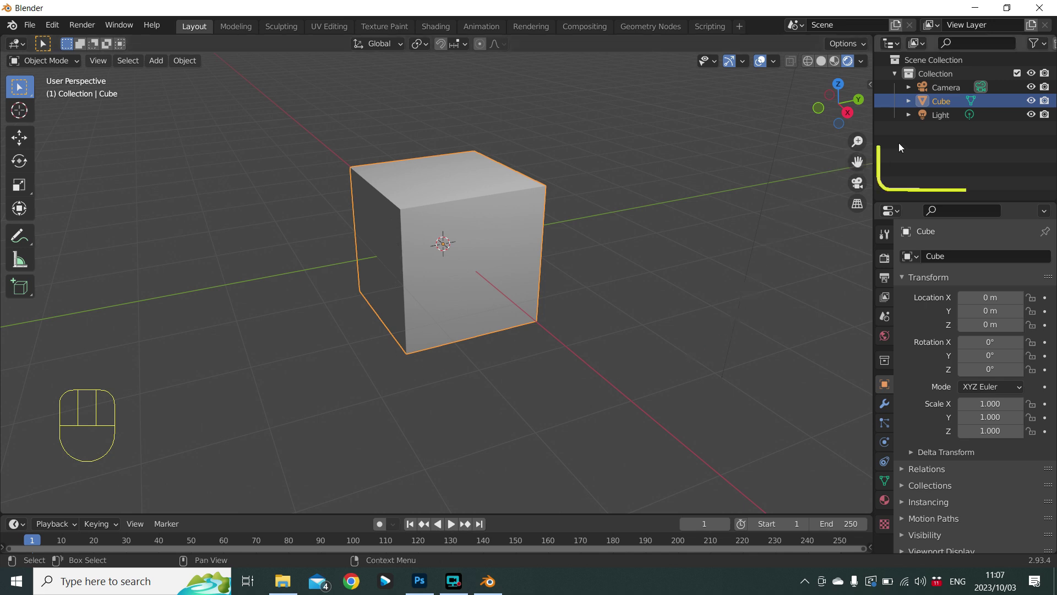
Zoom out and select the camera, then the light, then the cube again.
scroll("down", 3)
scroll("down", 3)
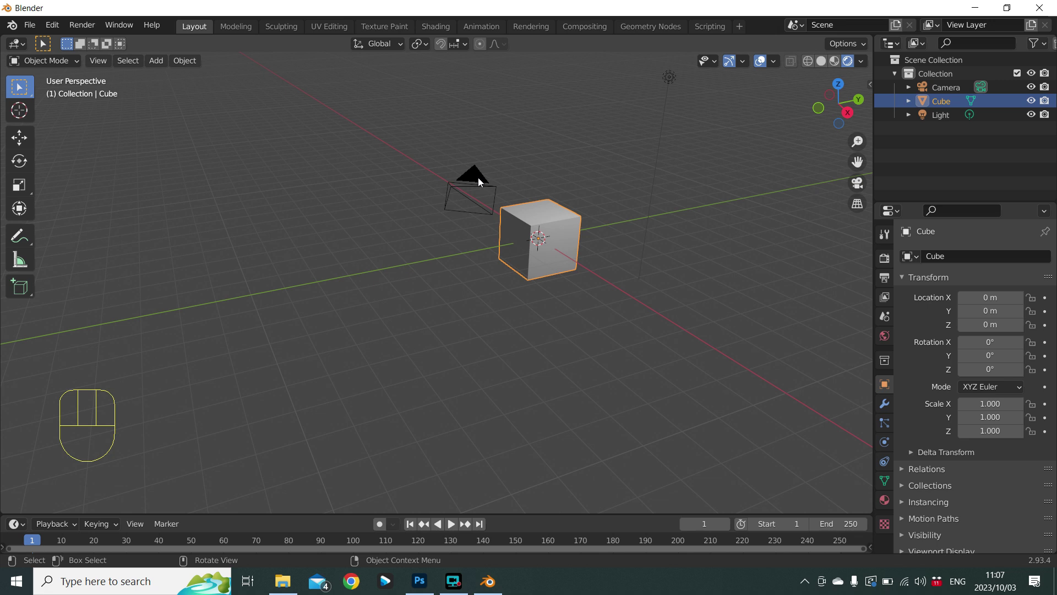
left_click(480, 183)
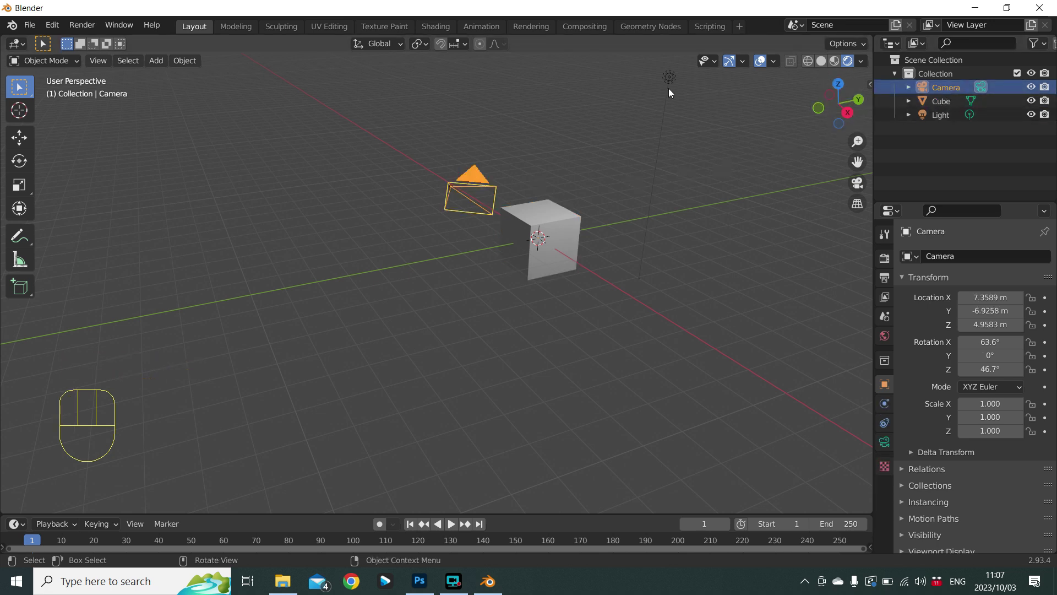
left_click(669, 84)
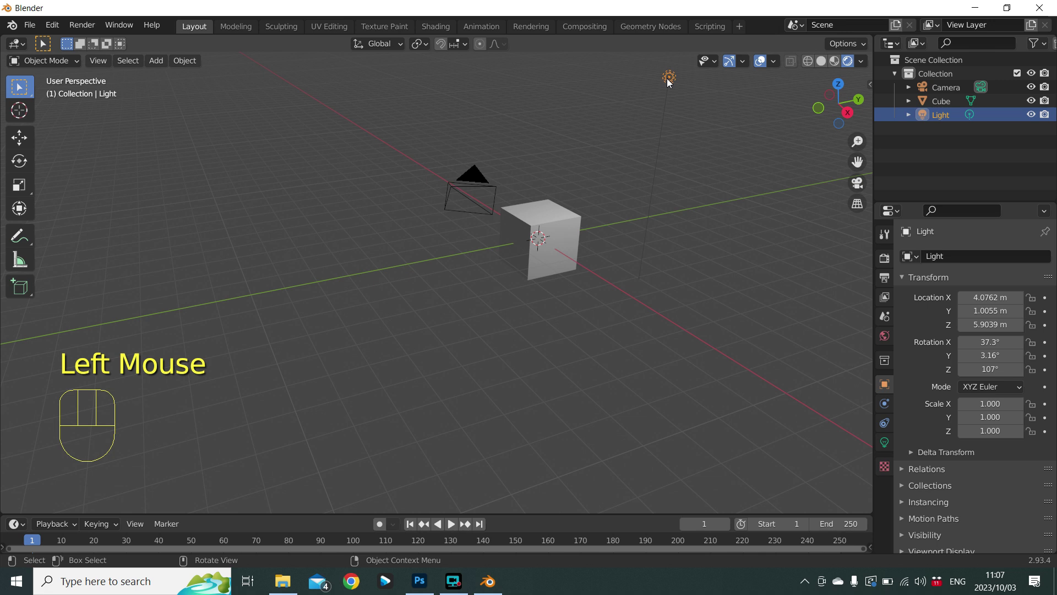
left_click(570, 213)
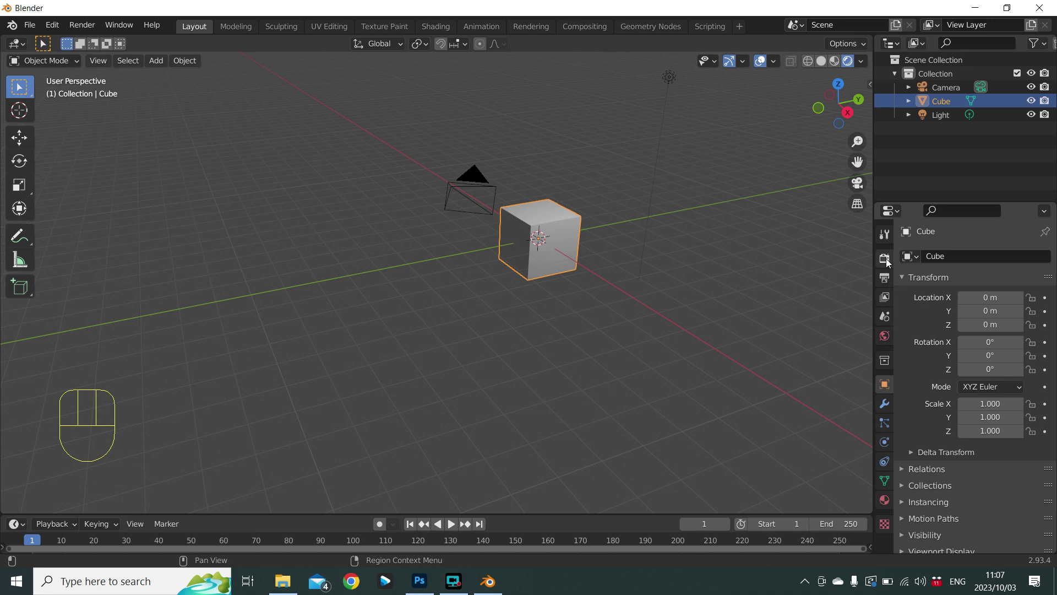
left_click(888, 264)
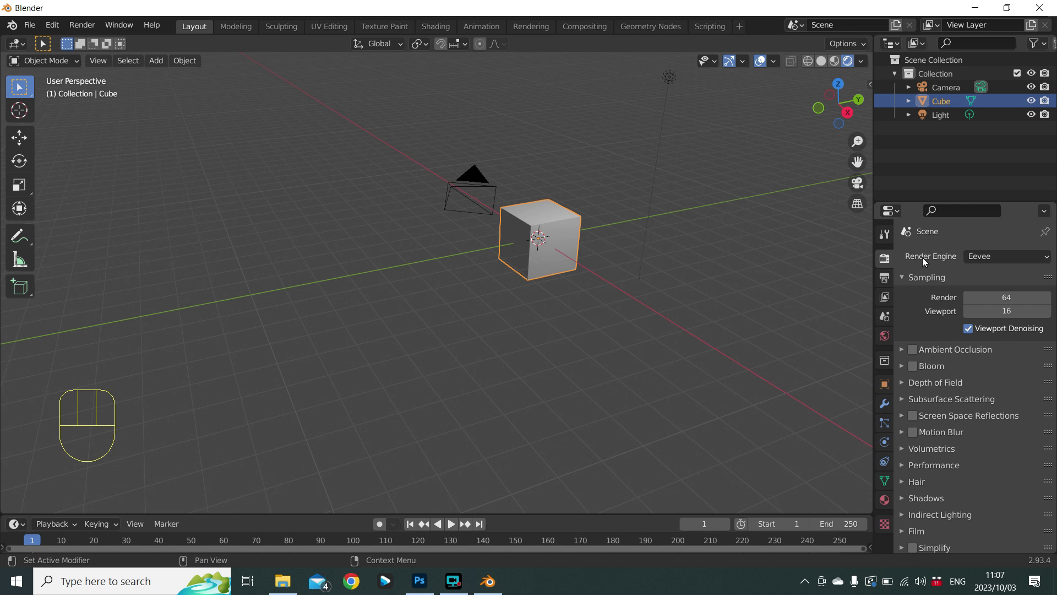
left_click(995, 264)
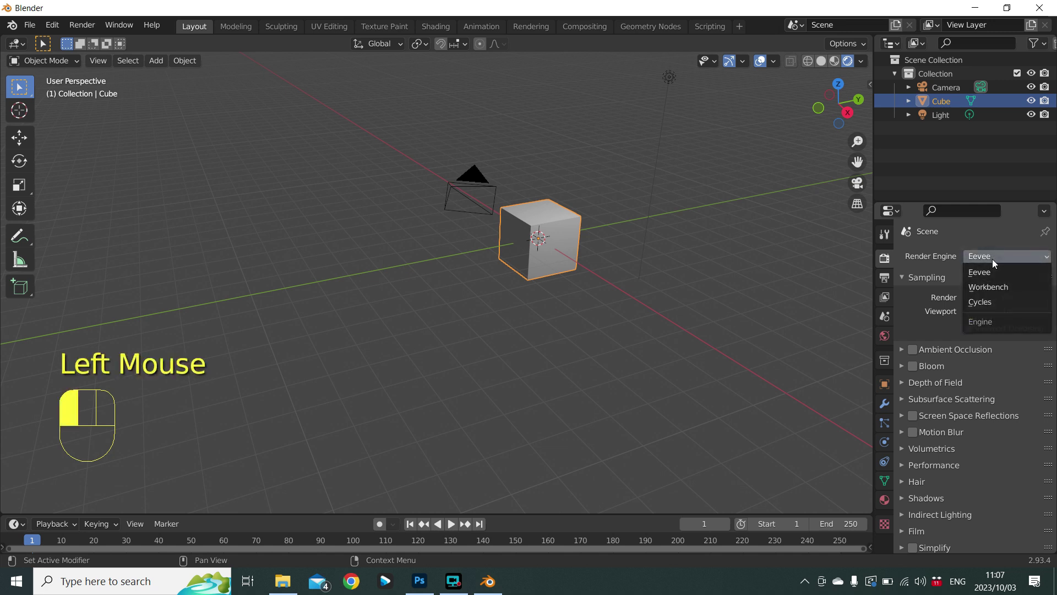
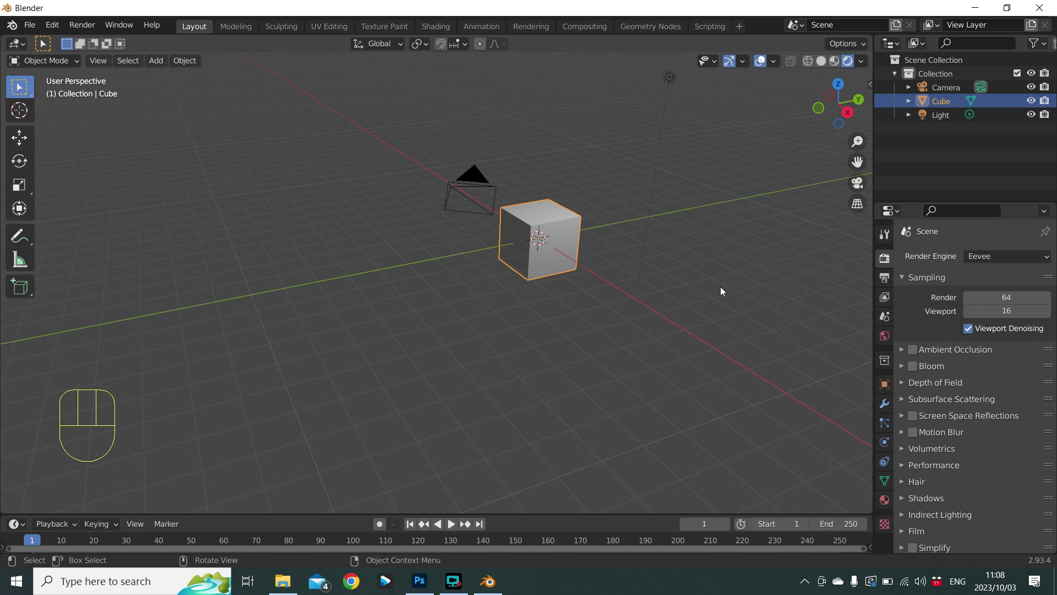
View the scene through the camera, then from the front, right and top, and back to camera view.
key("KP_0")
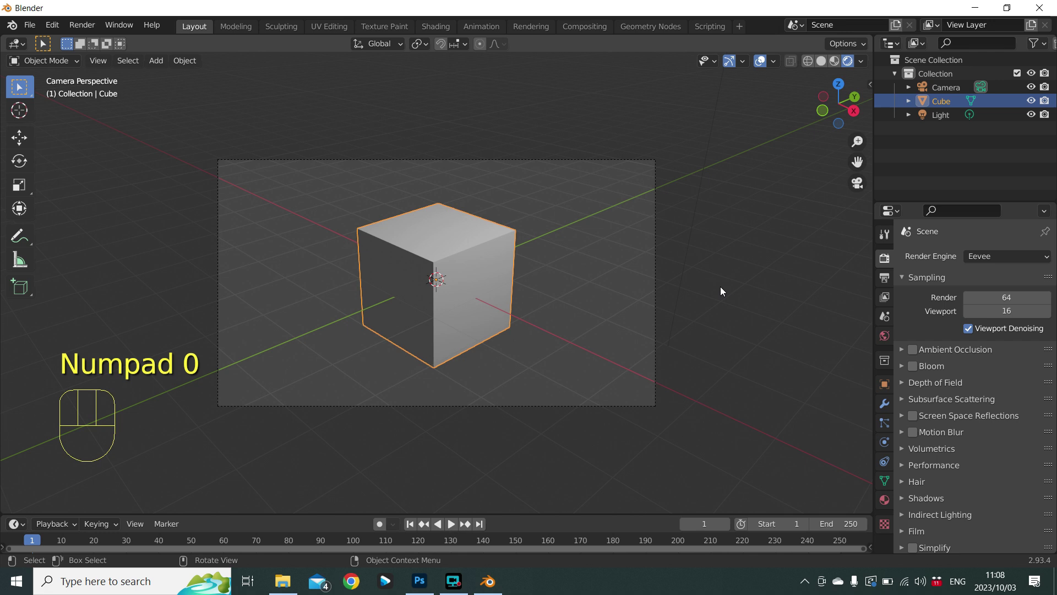
key("KP_1")
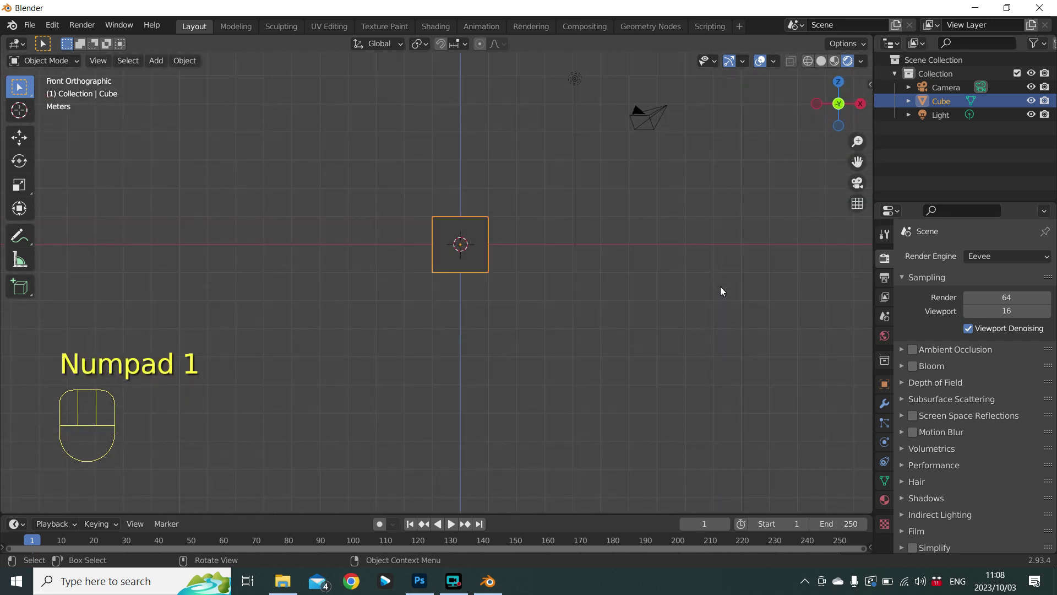
key("KP_3")
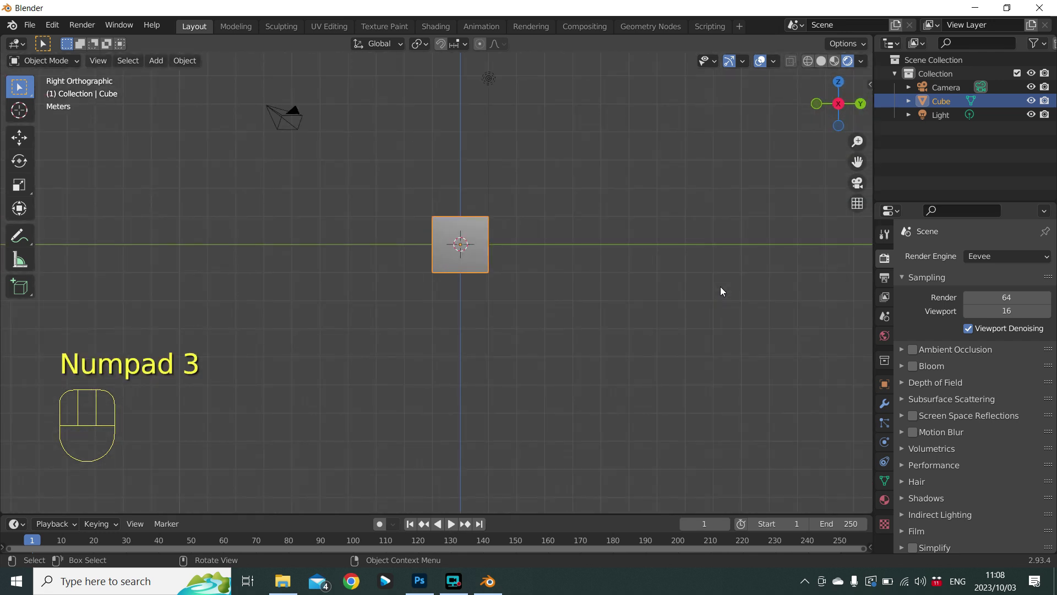
key("KP_7")
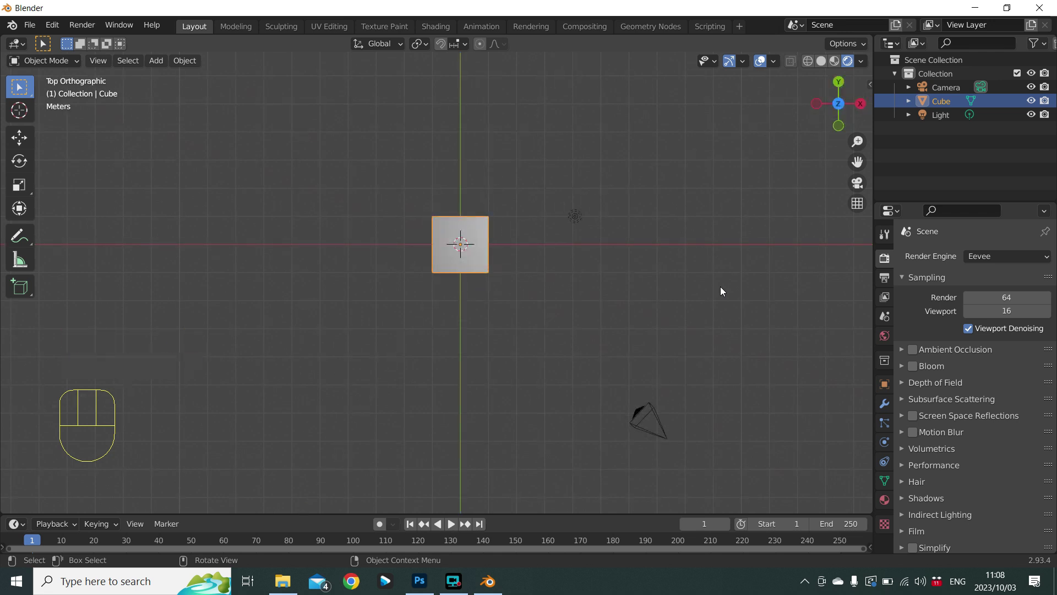
key("KP_0")
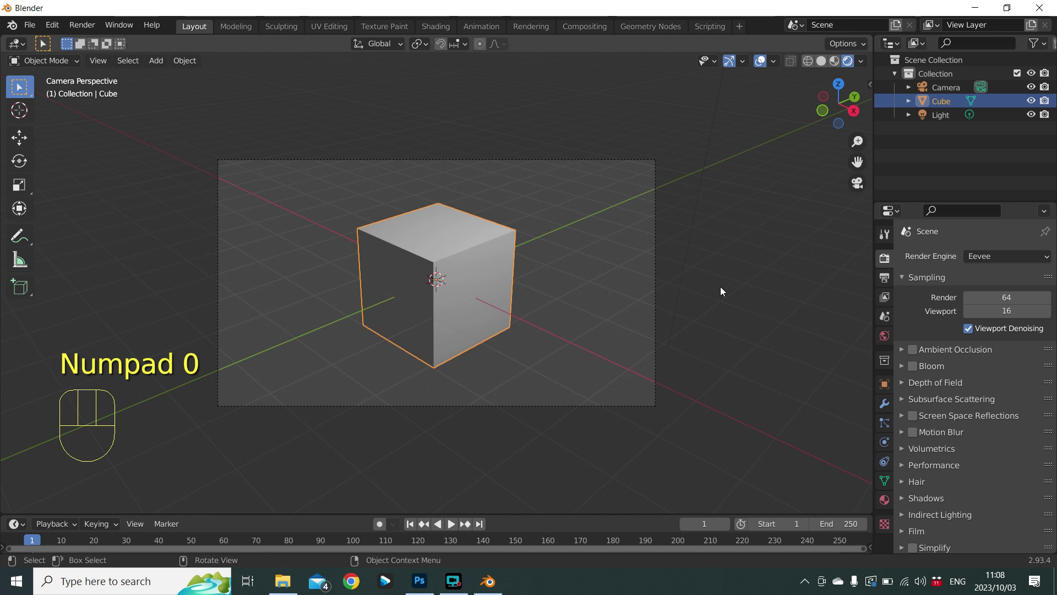
Check the scene from front, back, right, left, top and bottom, finishing in camera view.
key("KP_1")
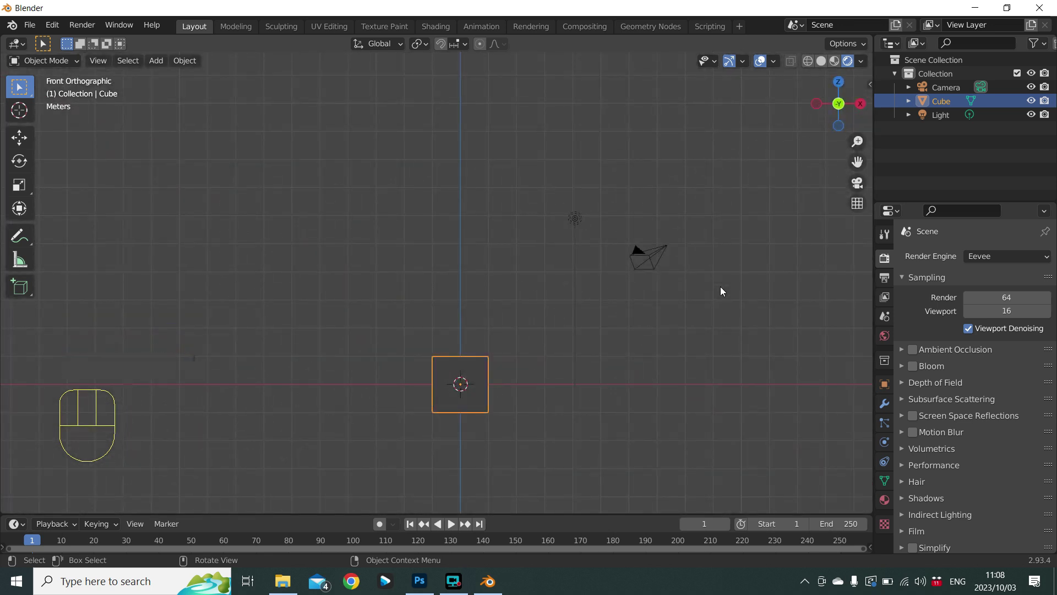
key("KP_9")
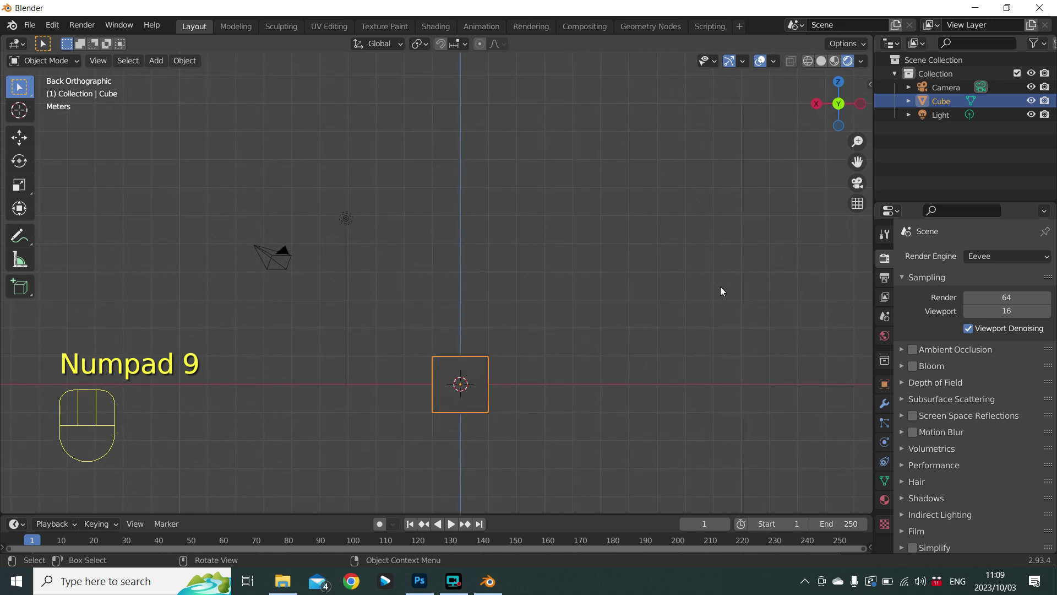
key("KP_3")
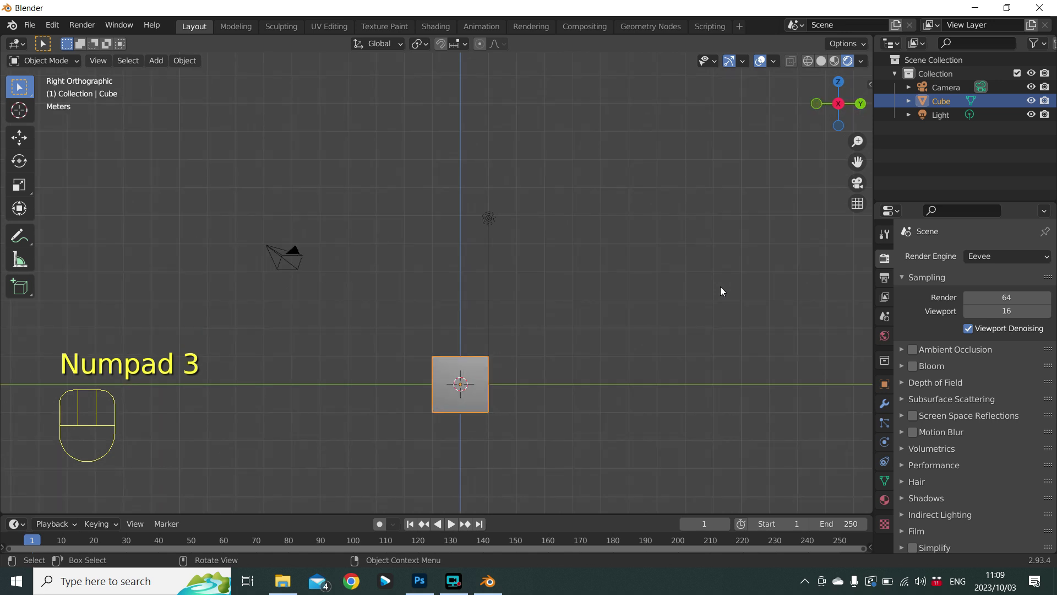
key("KP_9")
key("KP_7")
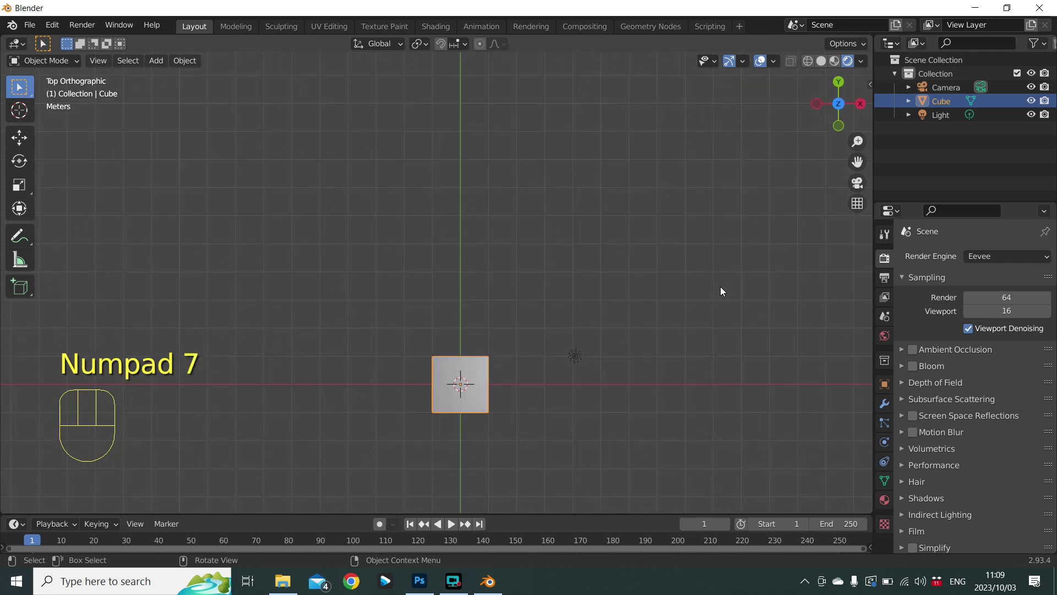
key("KP_9")
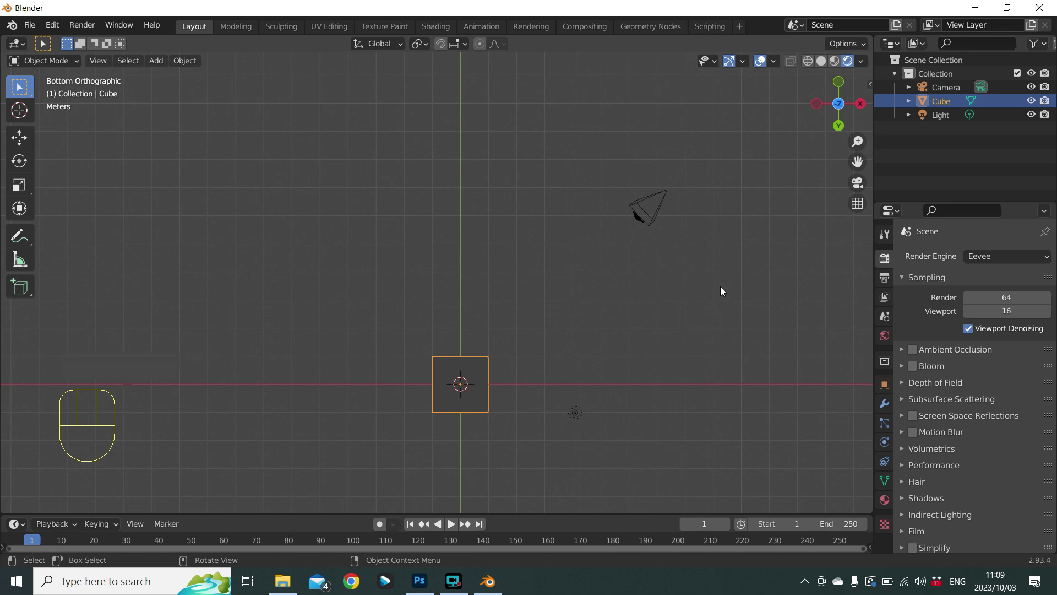
key("KP_0")
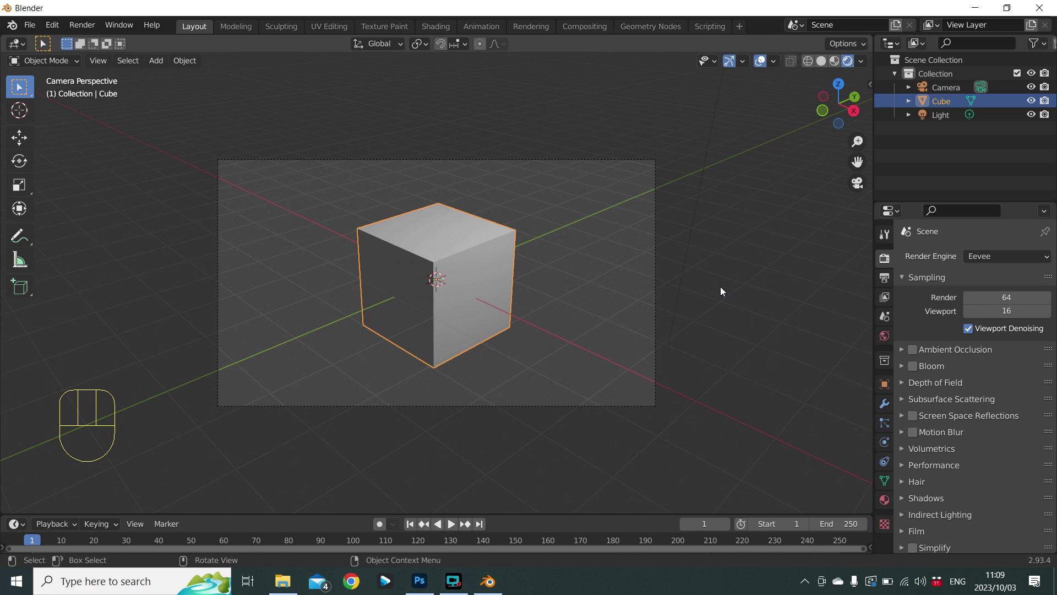
Zoom in and out of the camera view, then bring up the Navigation preferences with Orbit & Pan settings.
scroll("up", 3)
scroll("down", 3)
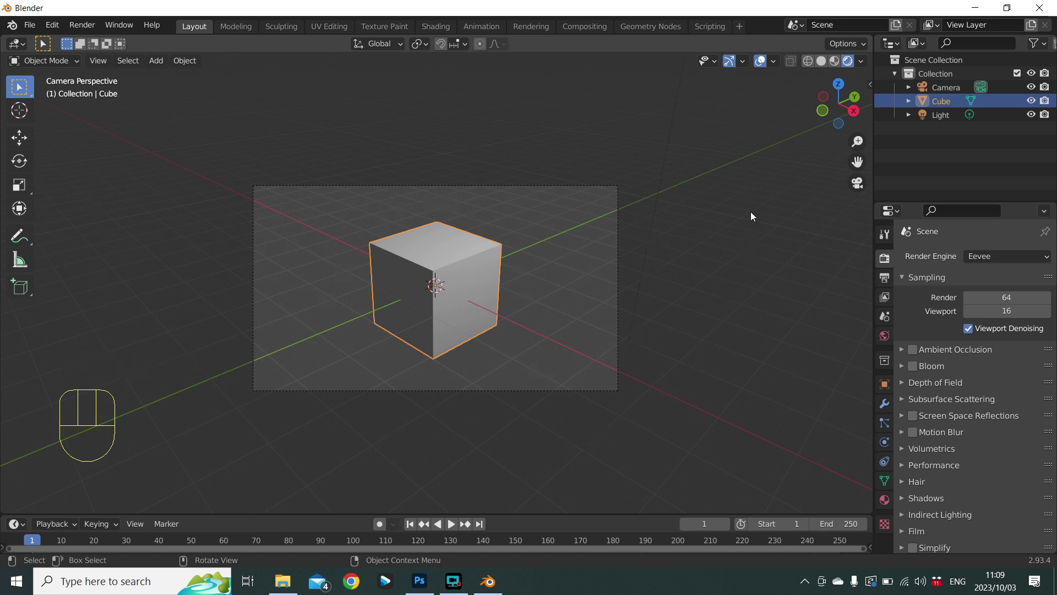
scroll("up", 3)
scroll("up", 3)
scroll("up", 3)
scroll("down", 3)
scroll("down", 3)
scroll("up", 3)
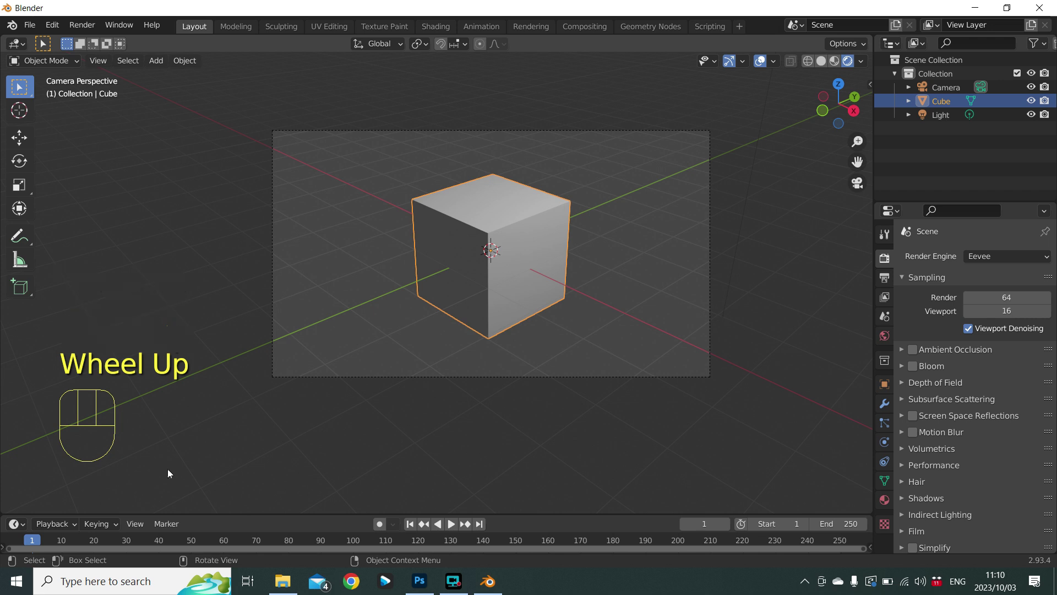
scroll("up", 3)
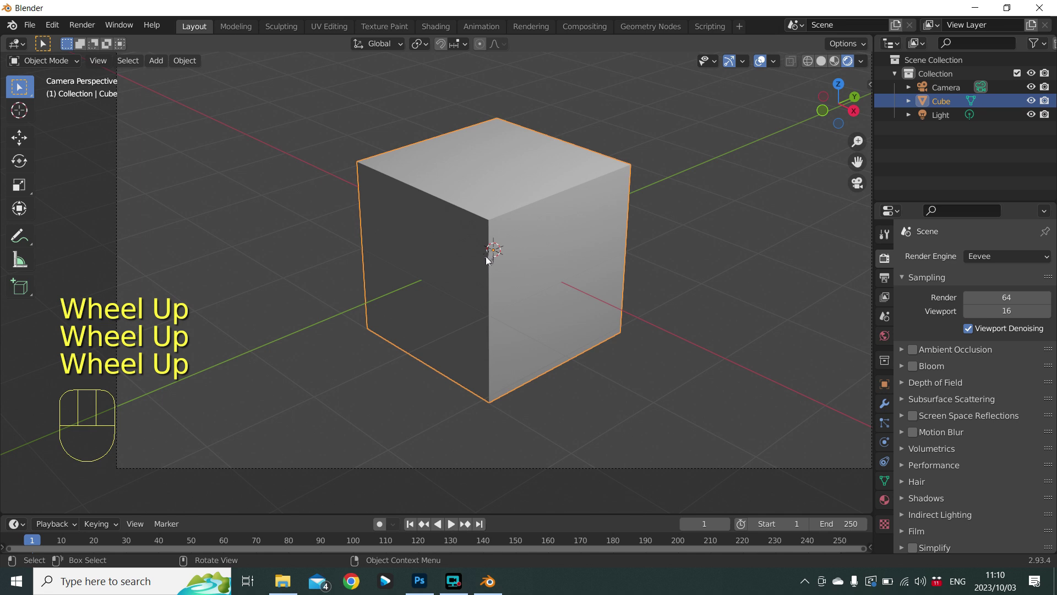
left_click_drag(57, 34, 114, 223)
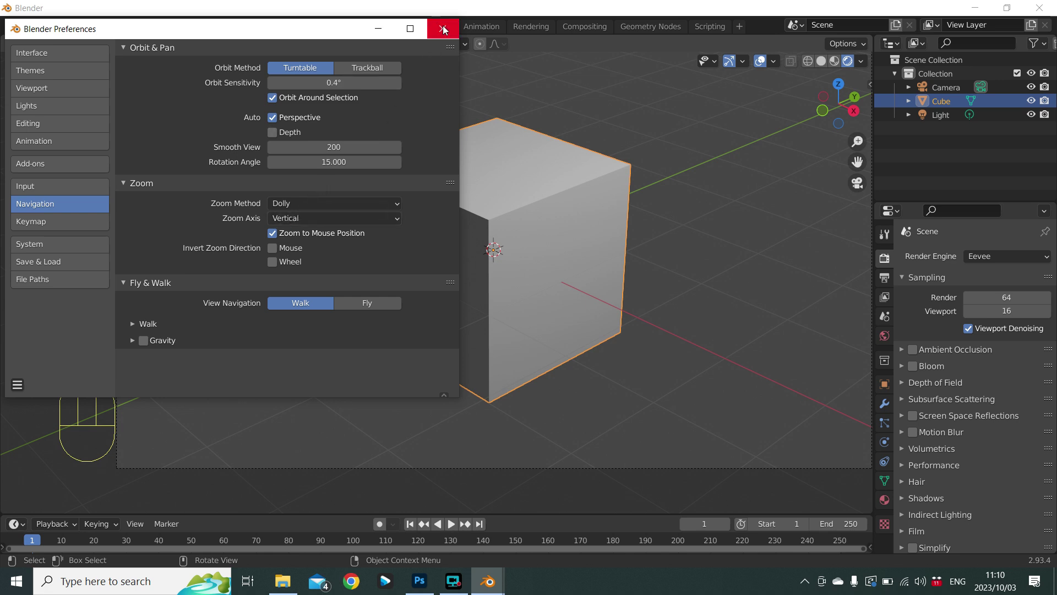
Orbit the viewport out of camera perspective into a free user perspective around the cube.
scroll("down", 3)
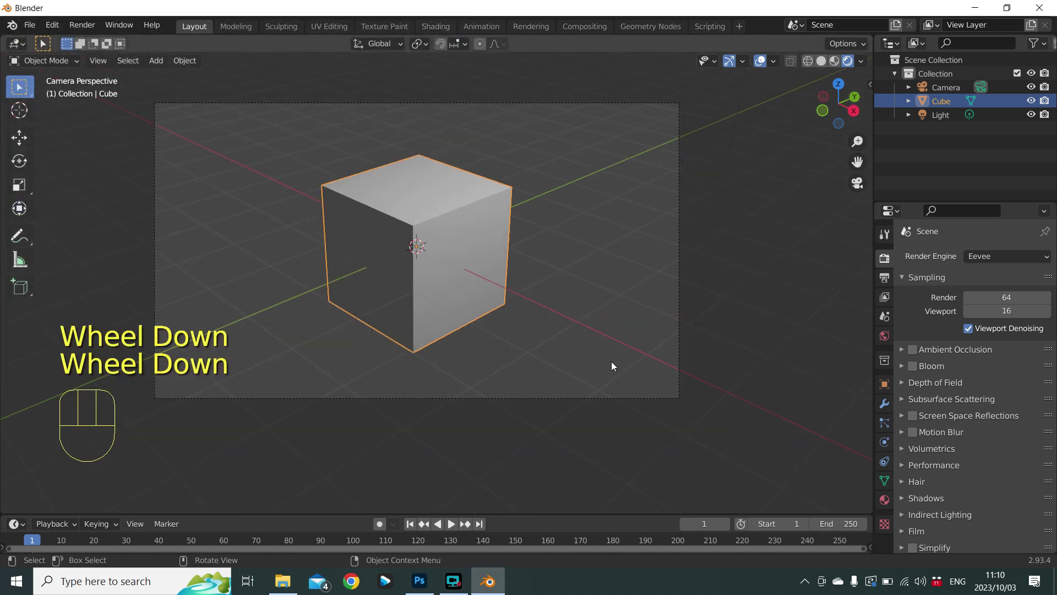
left_click_drag(615, 365, 589, 376)
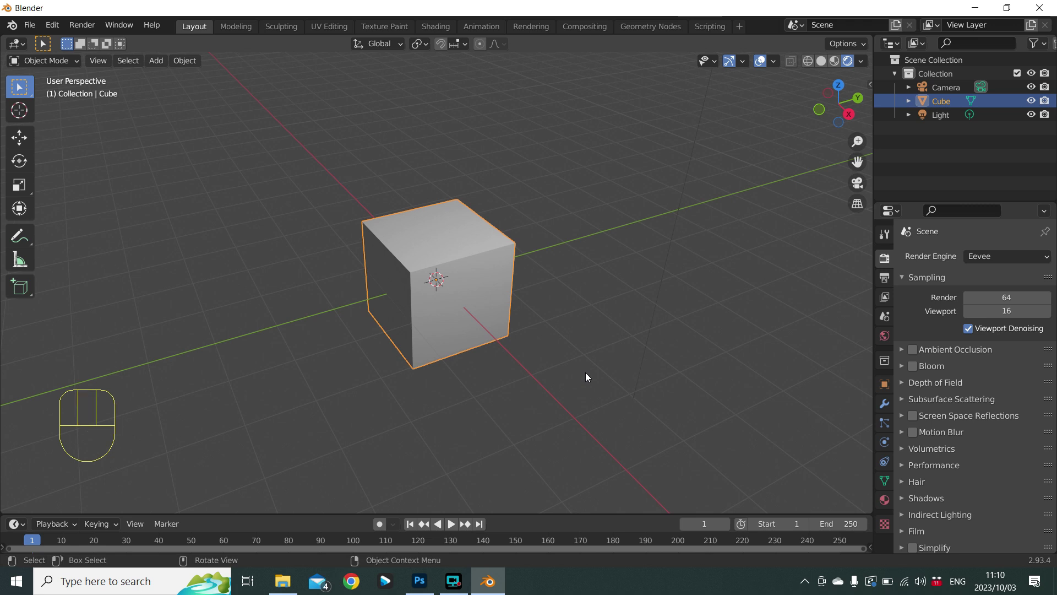
left_click_drag(50, 24, 72, 220)
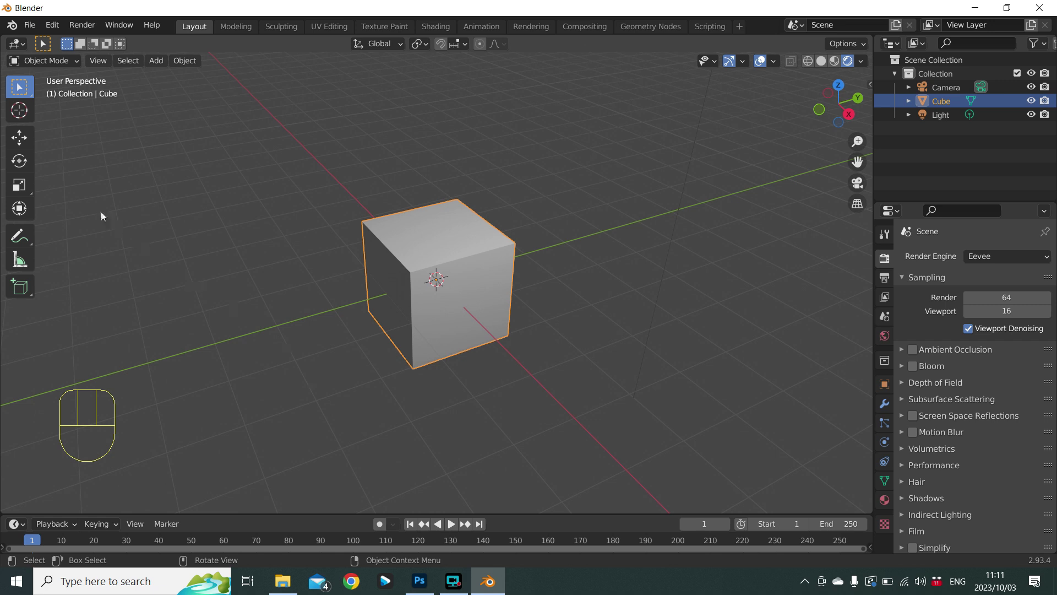
left_click(16, 139)
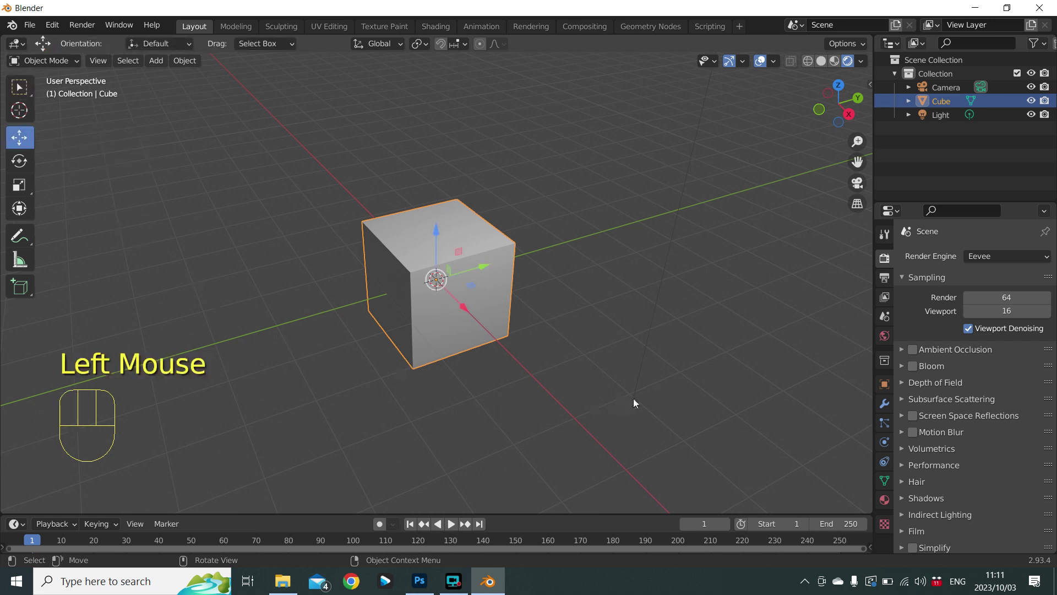
key("KP_0")
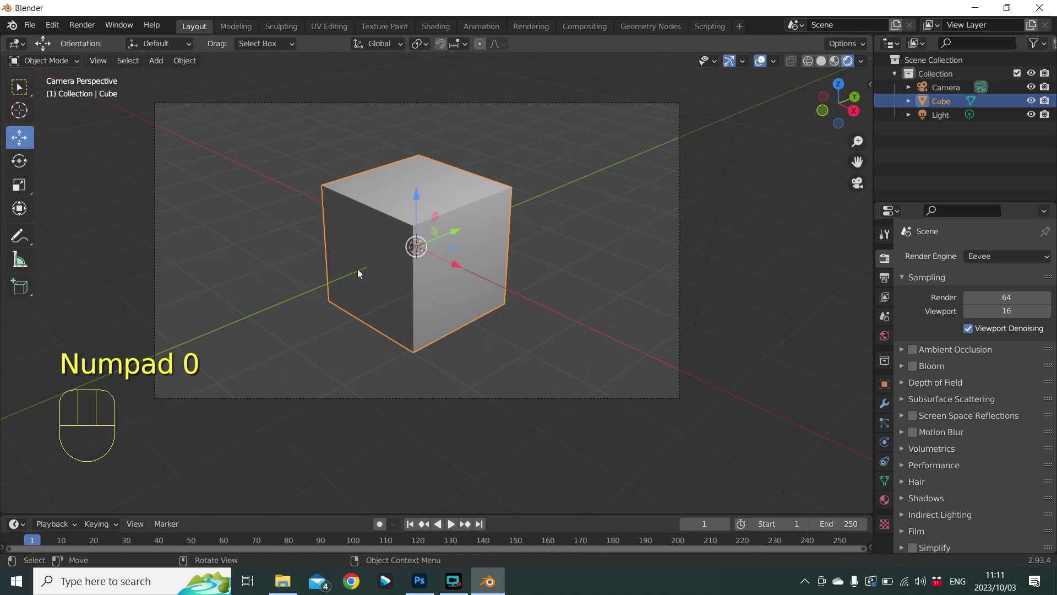
scroll("up", 3)
scroll("up", 3)
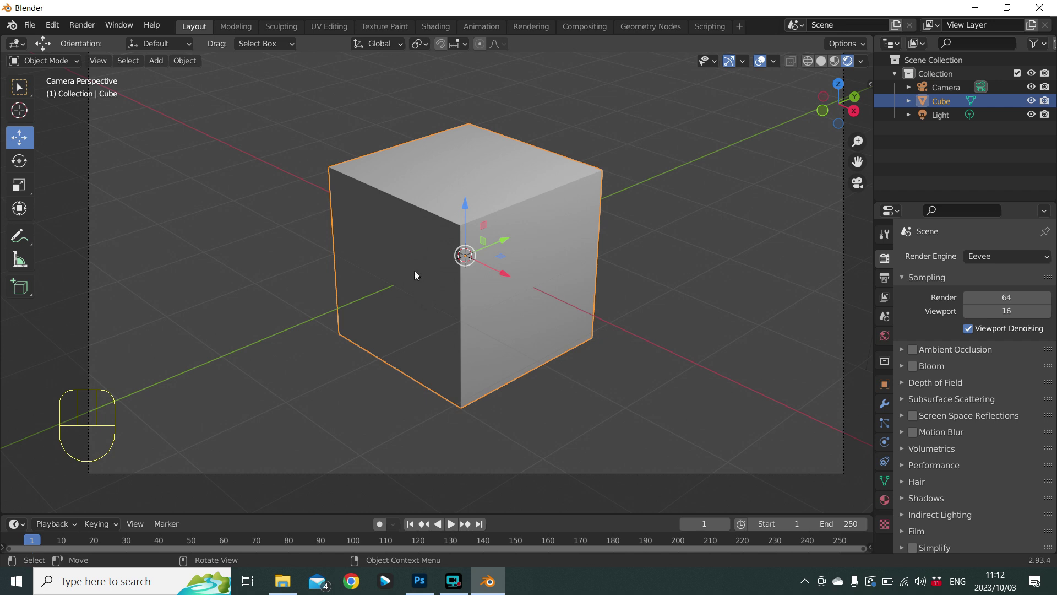
key("g")
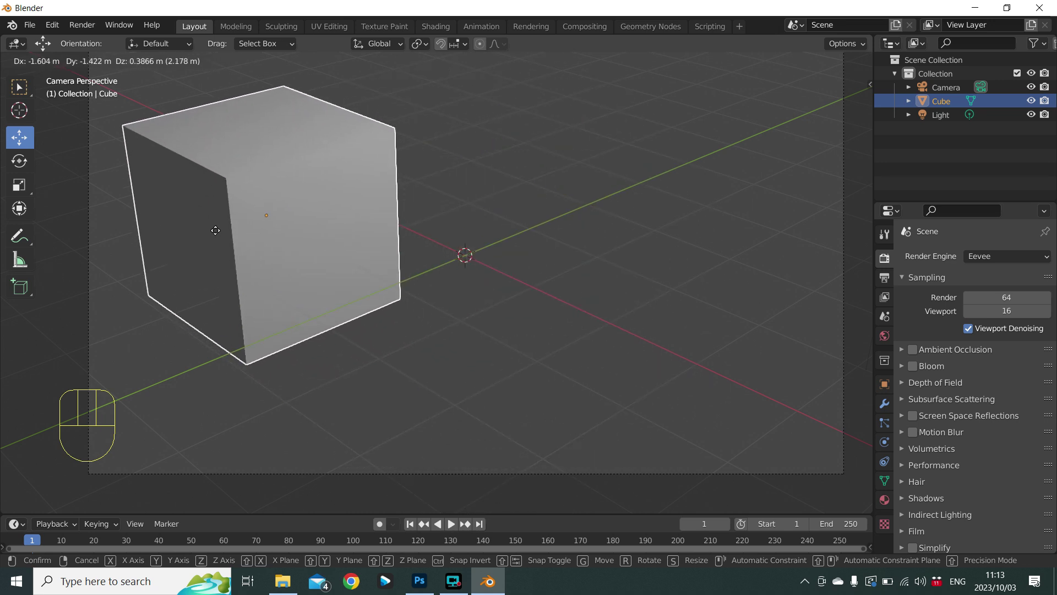
right_click(217, 236)
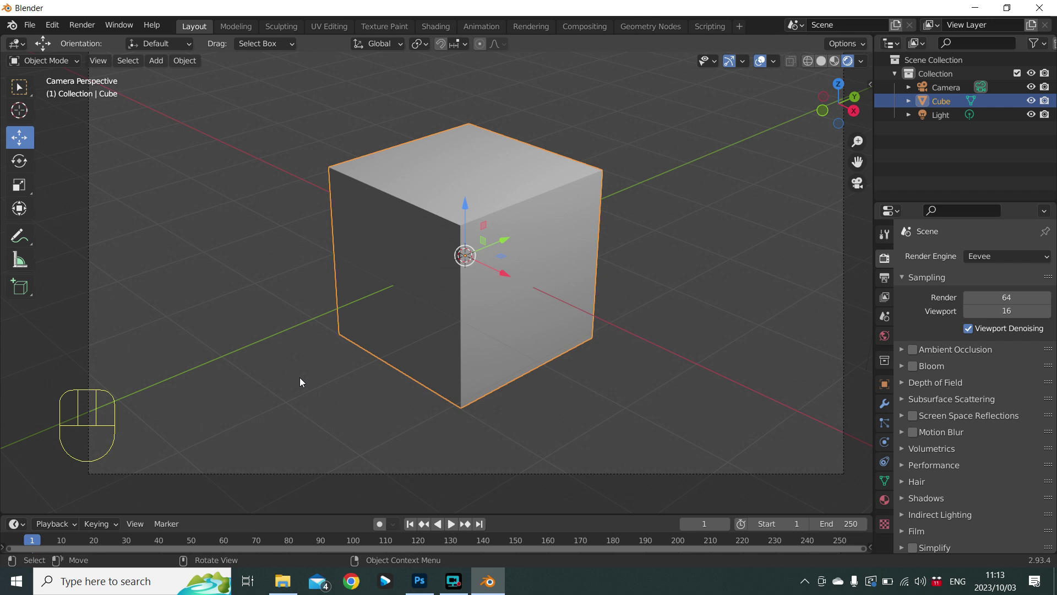
key("g")
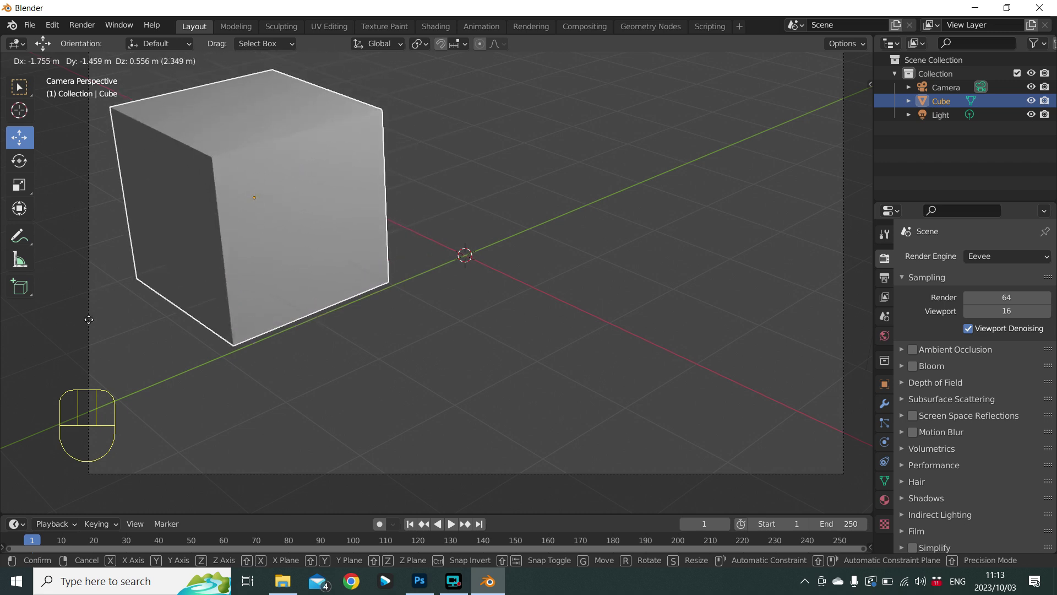
left_click(91, 324)
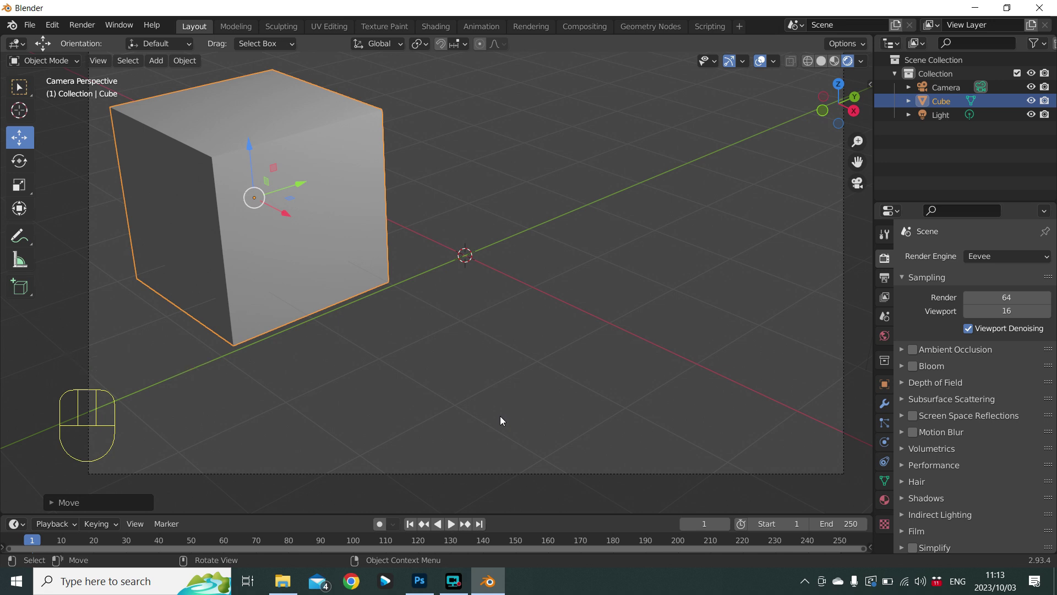
key("ctrl+z")
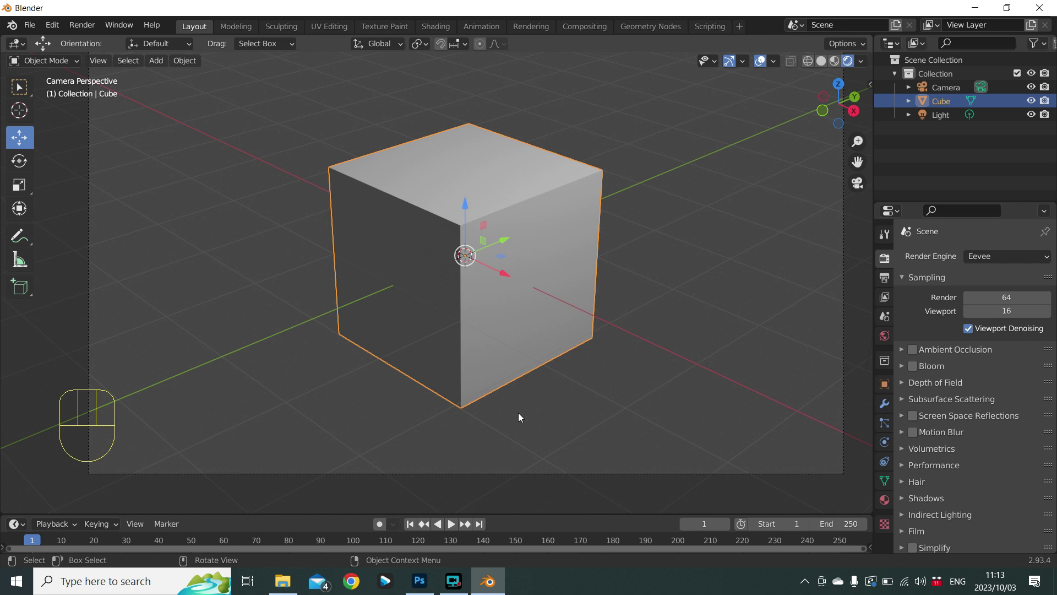
key("s")
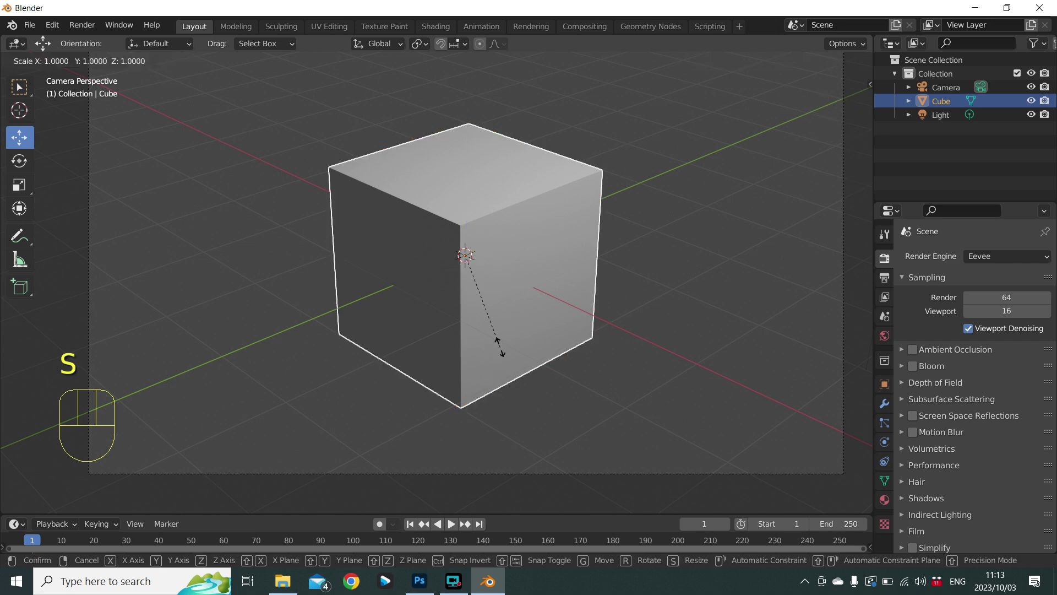
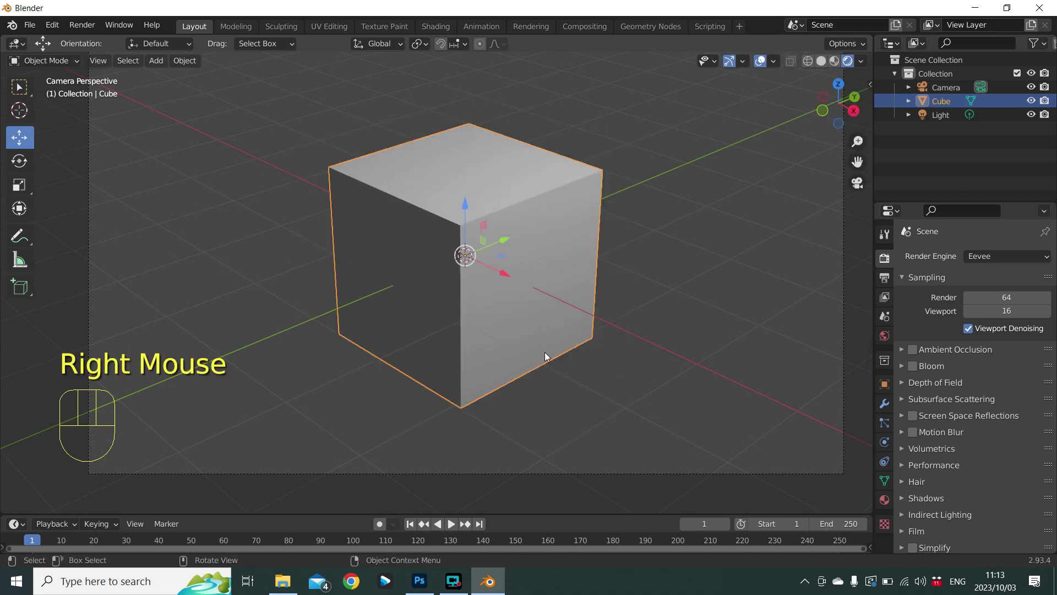
key("s")
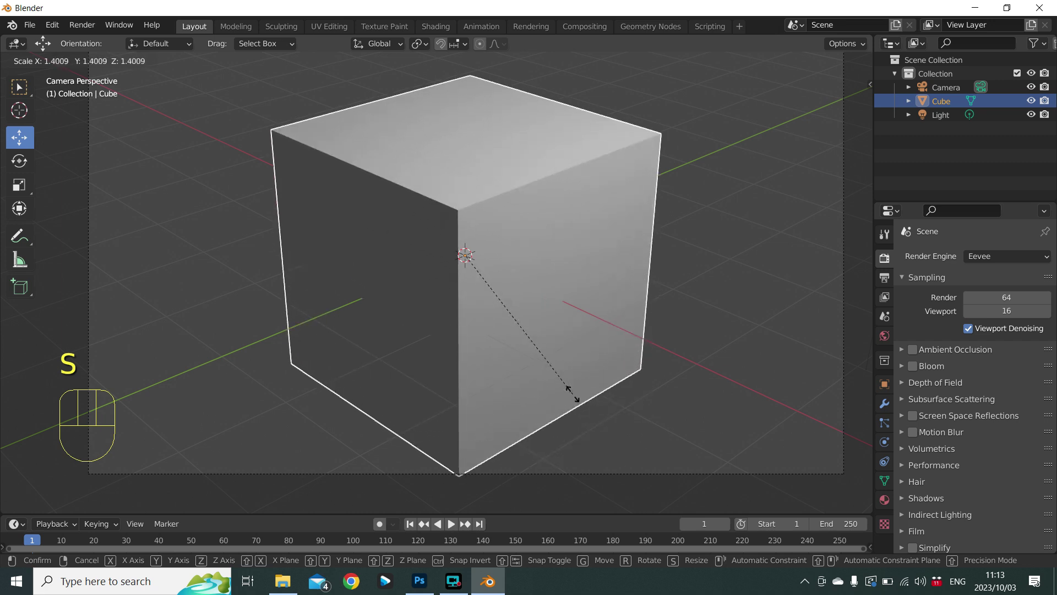
left_click(574, 399)
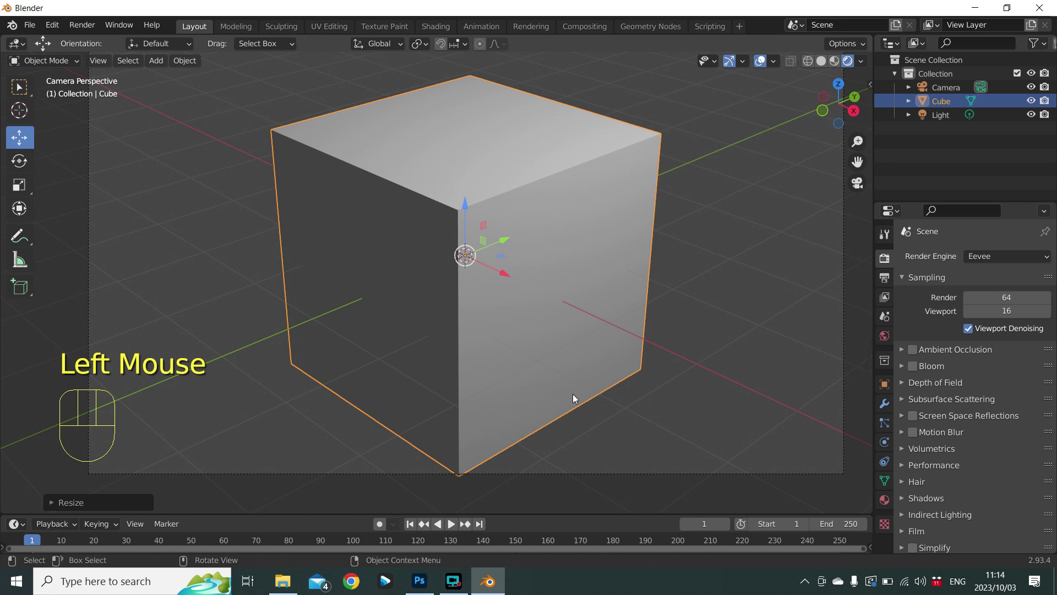
key("ctrl+z")
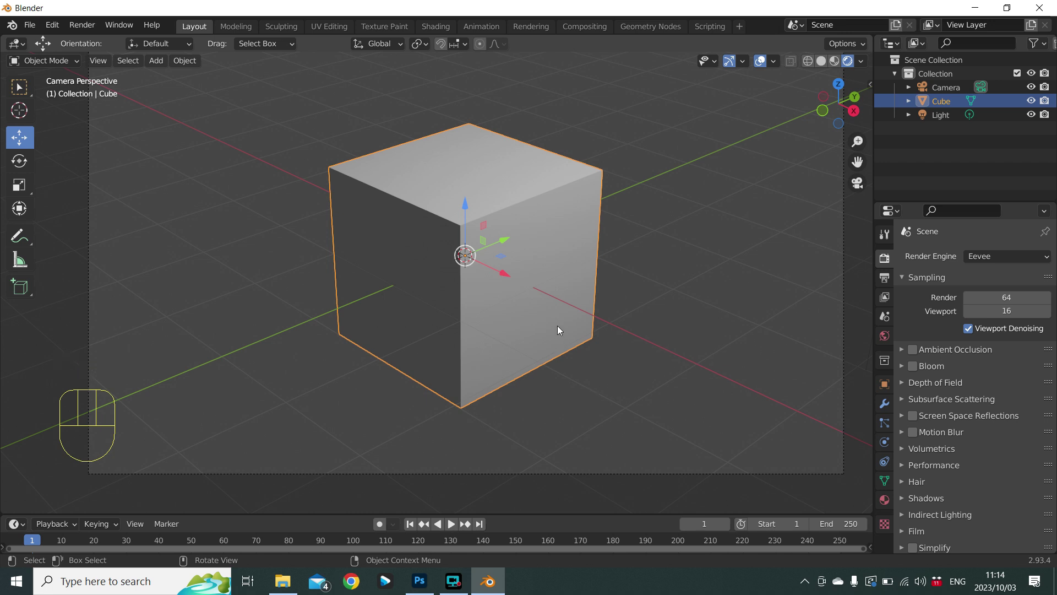
key("r")
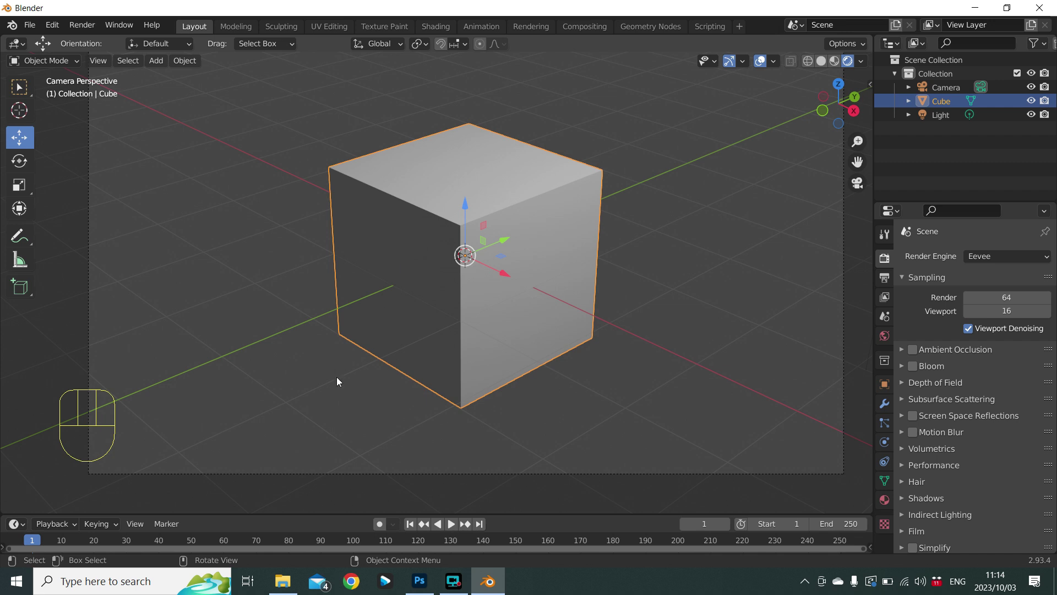
key("g")
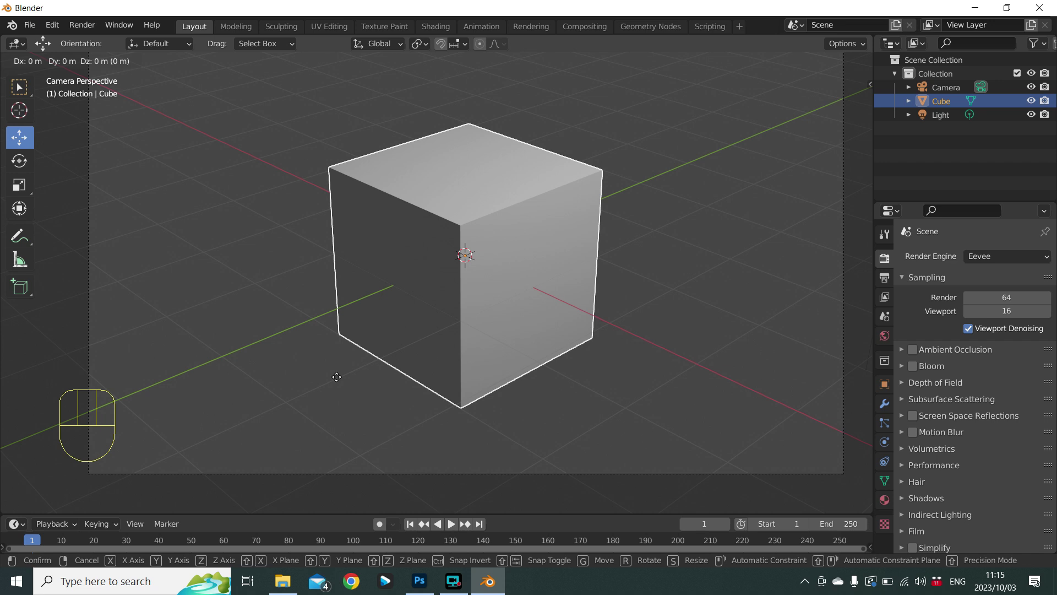
key("x")
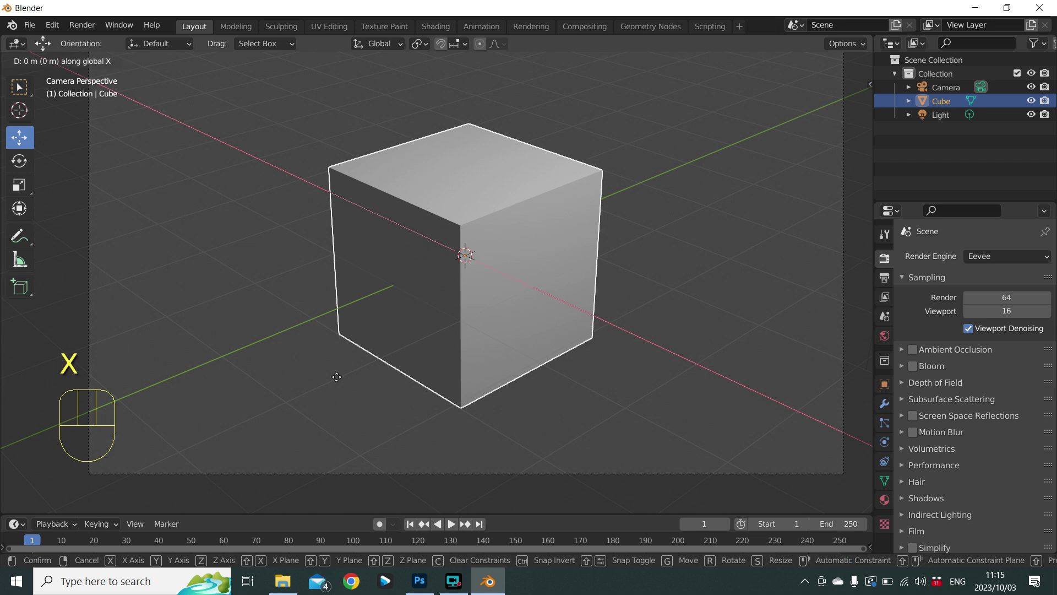
key("x")
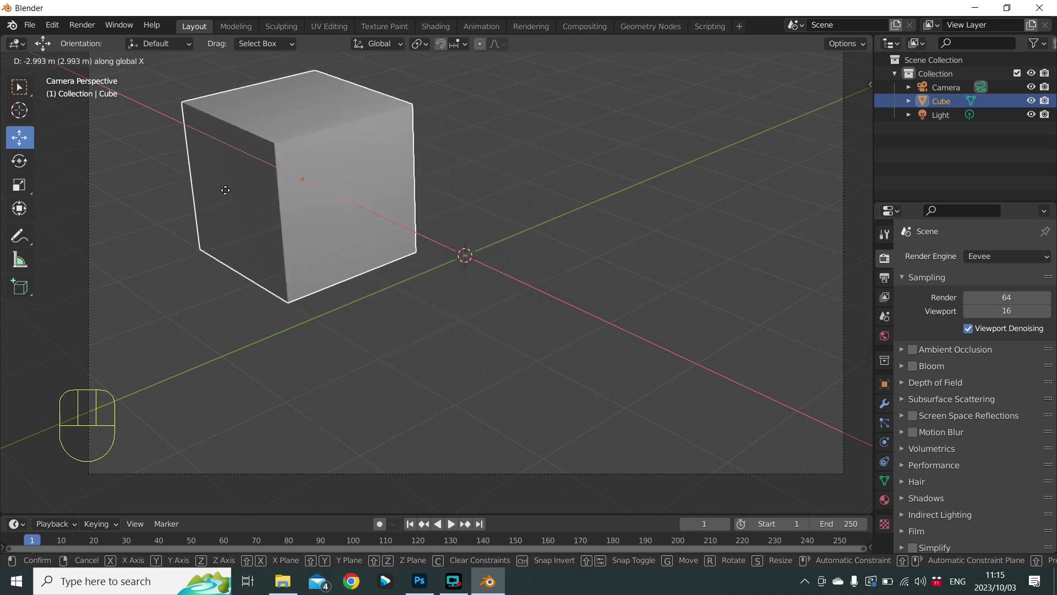
right_click(229, 194)
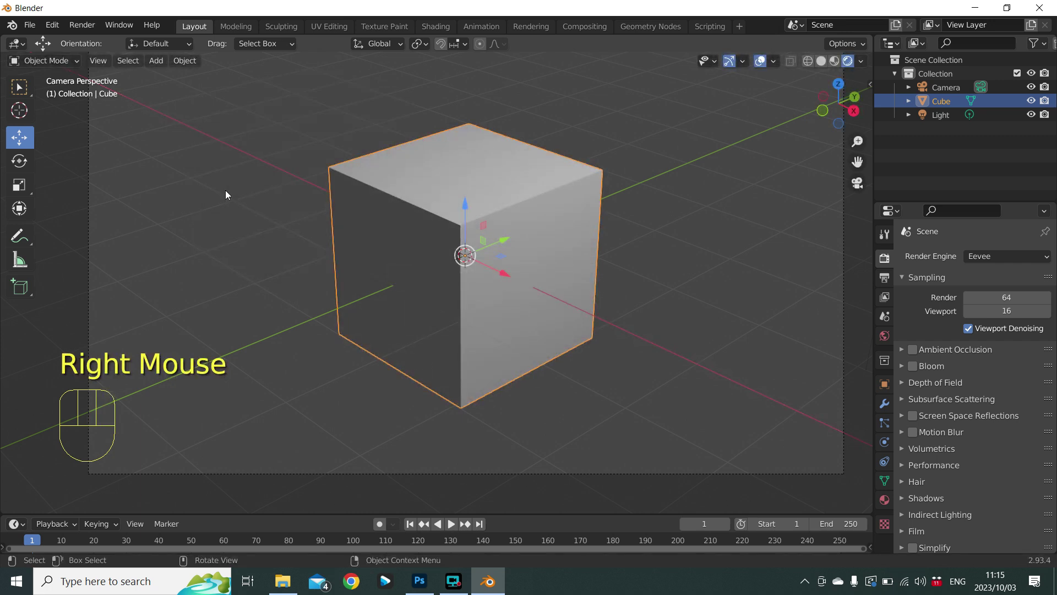
key("g")
key("x")
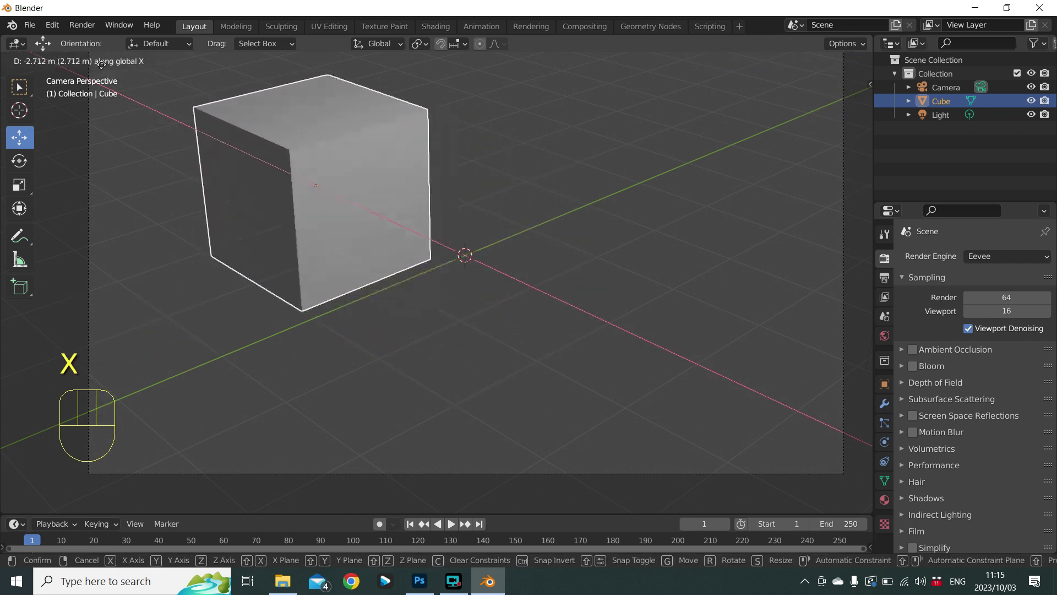
left_click(104, 70)
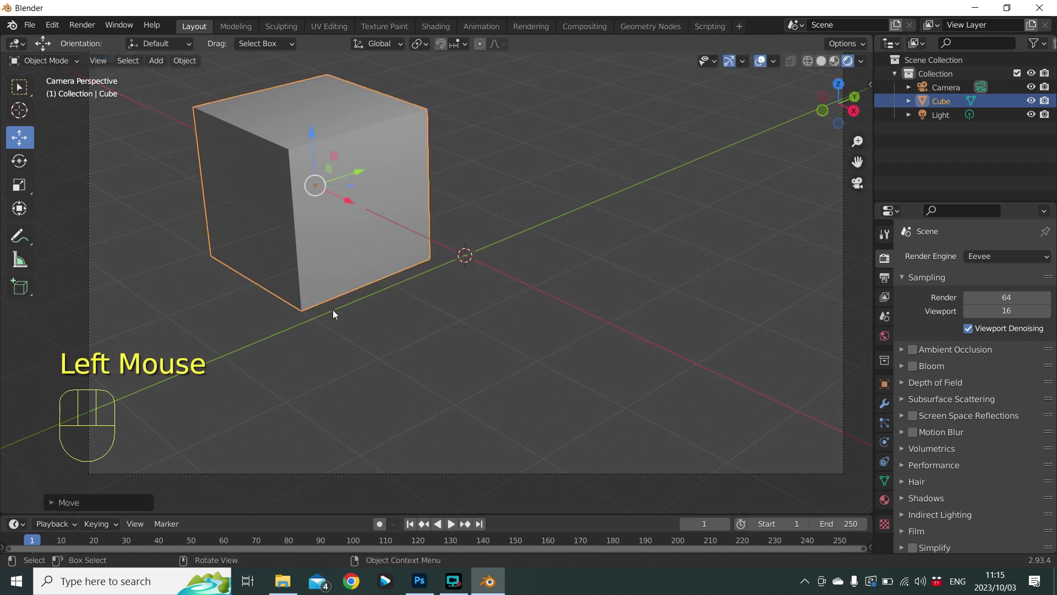
key("ctrl+z")
key("g")
key("y")
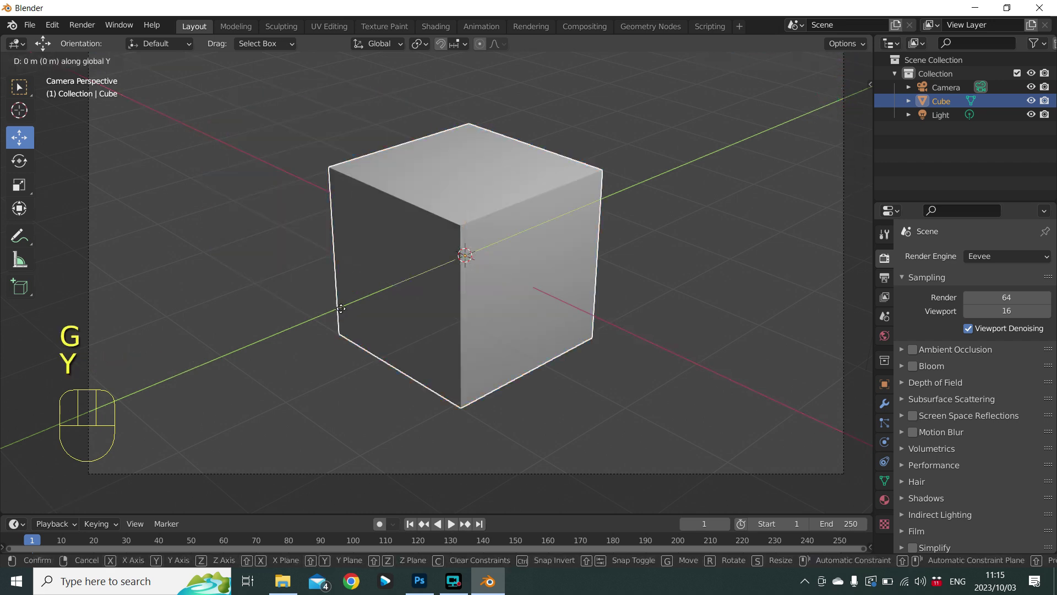
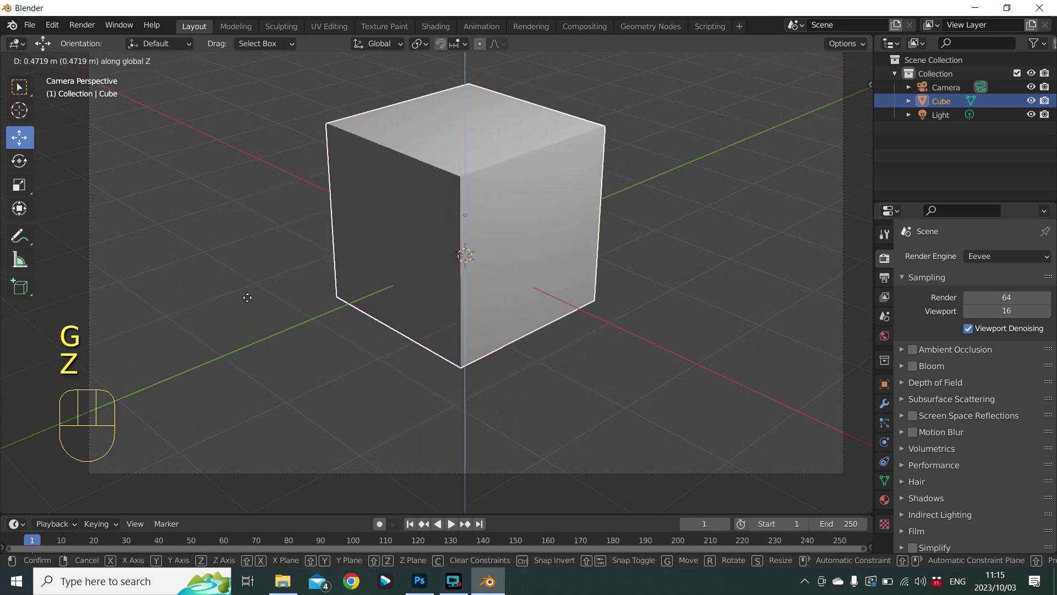
right_click(246, 319)
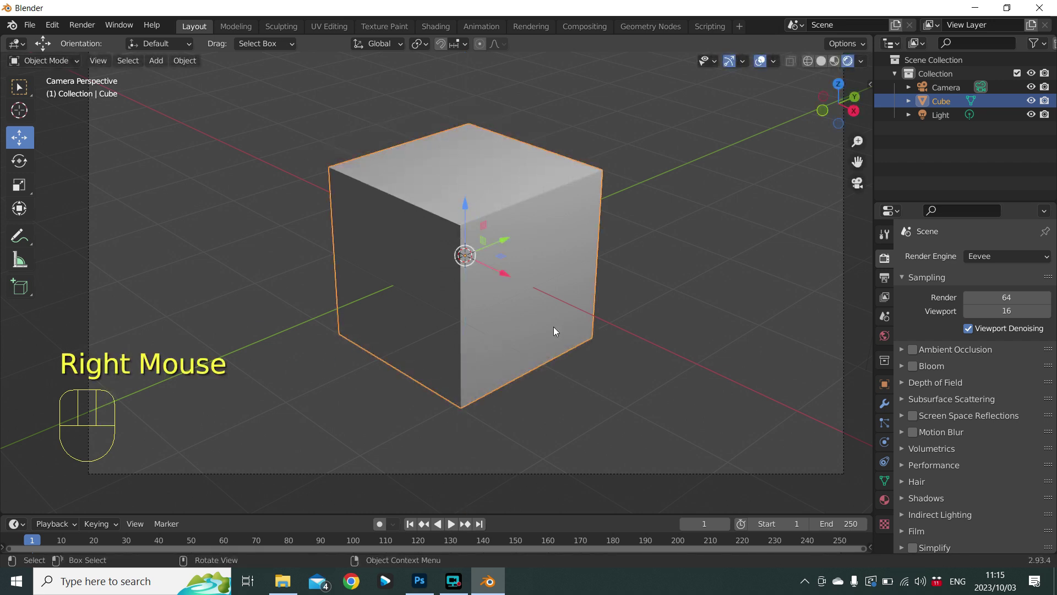
key("s")
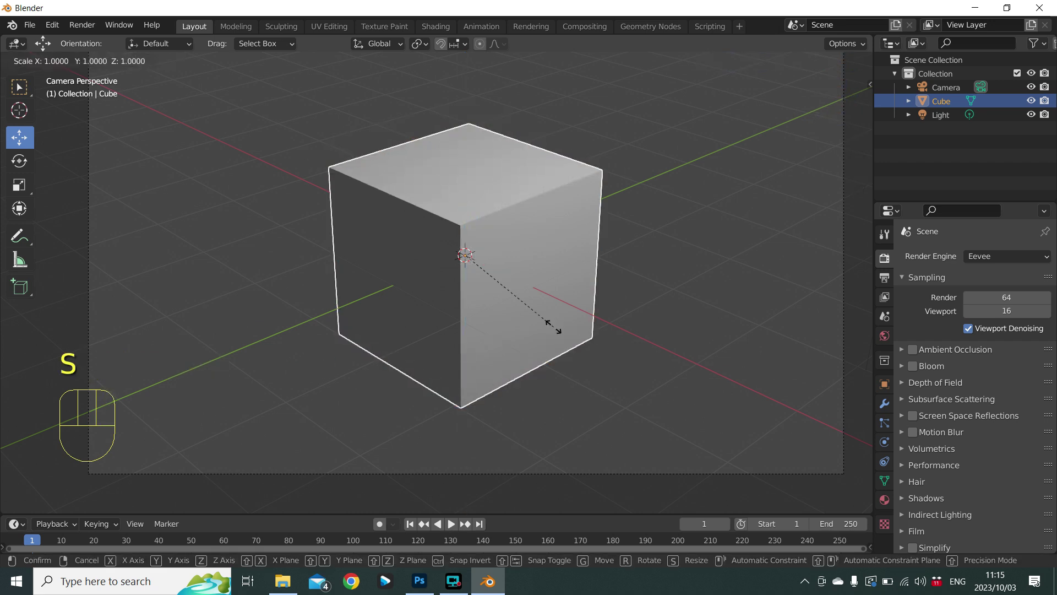
key("x")
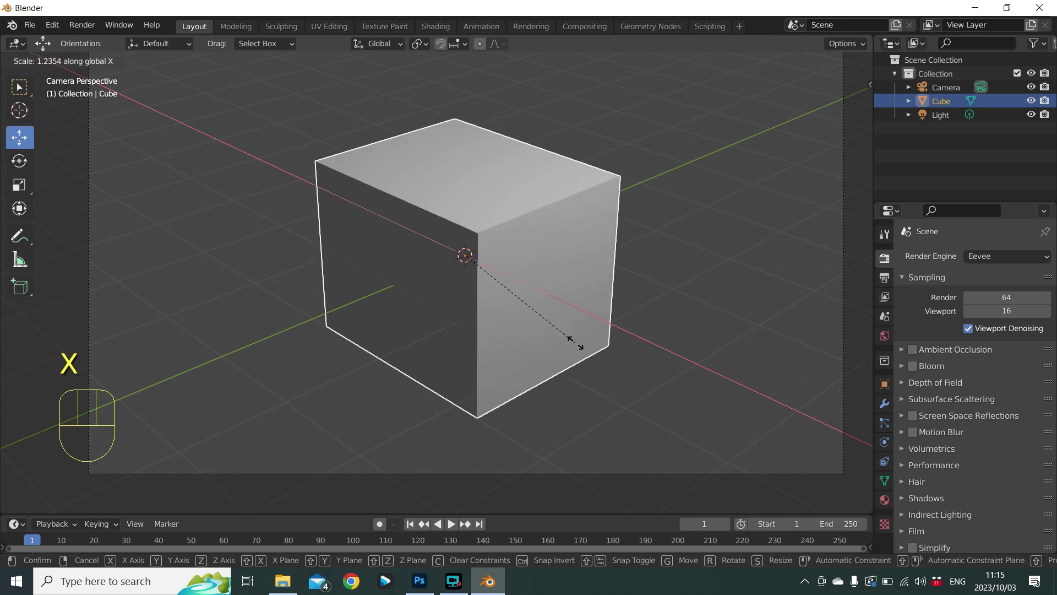
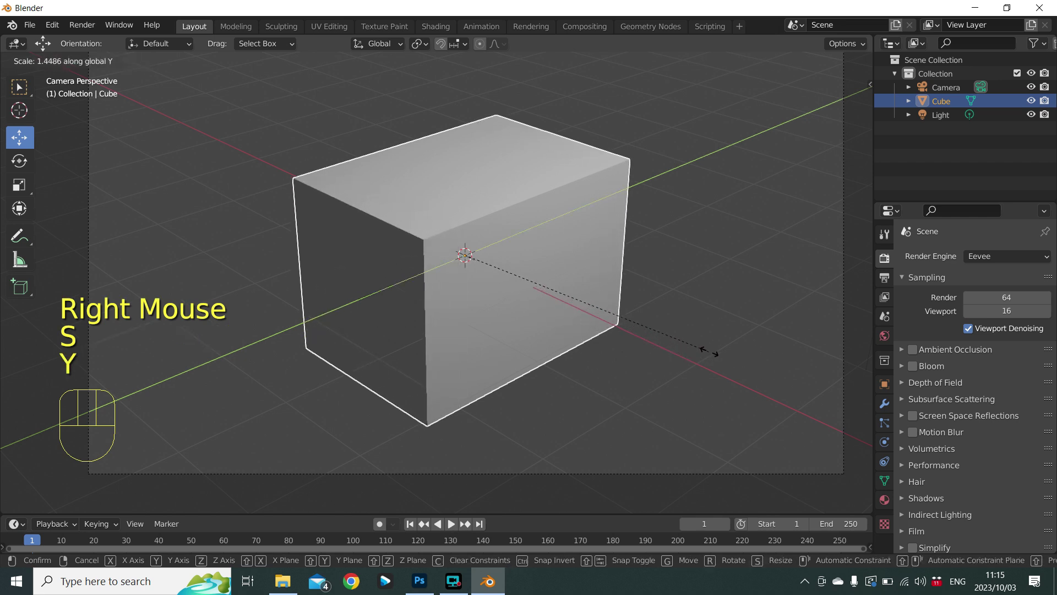
right_click(734, 344)
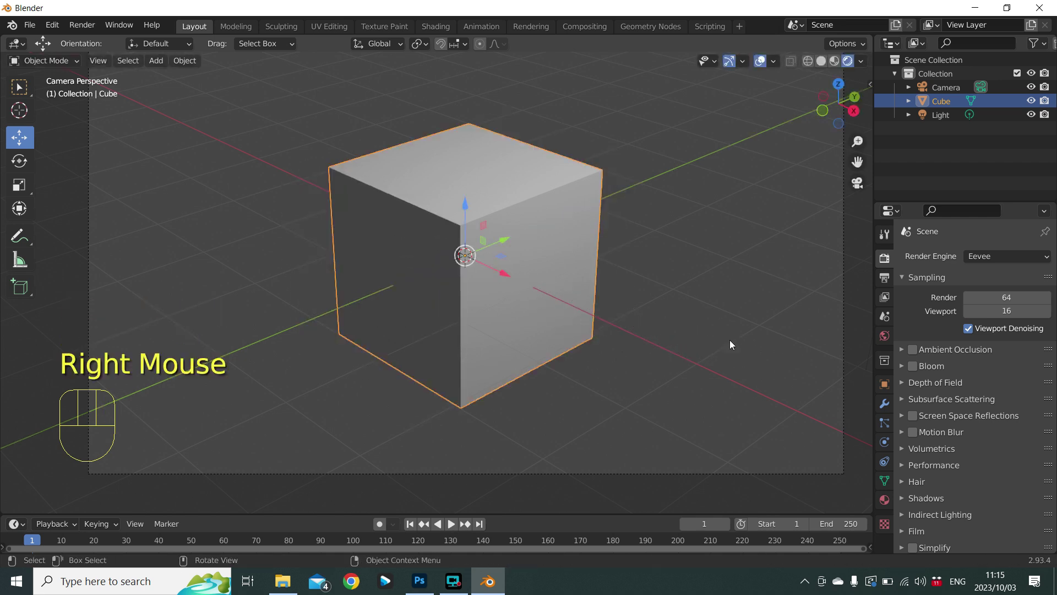
key("s")
key("z")
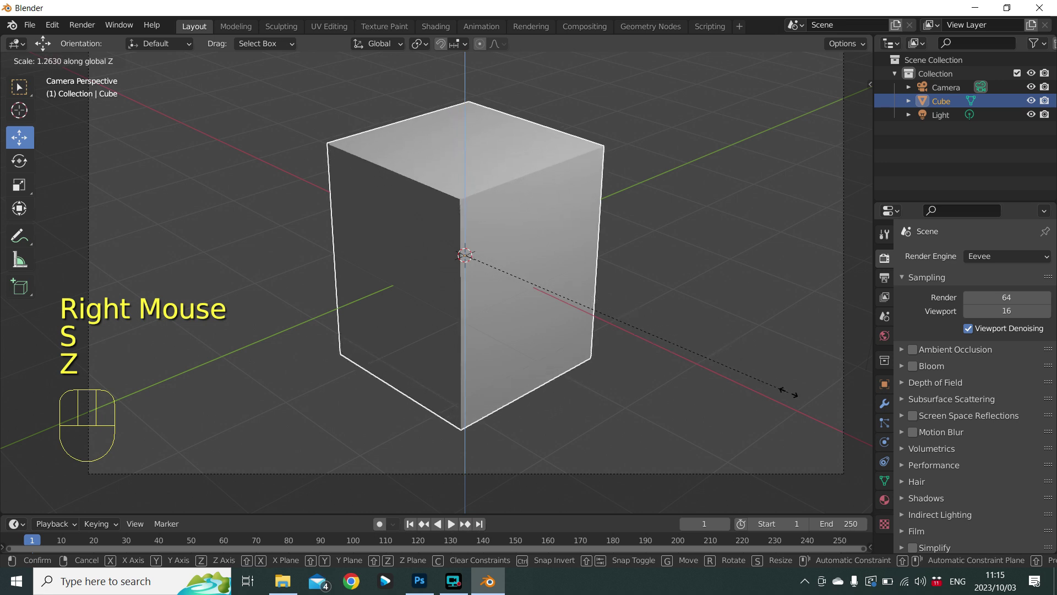
left_click_drag(757, 389, 614, 373)
key("r")
key("x")
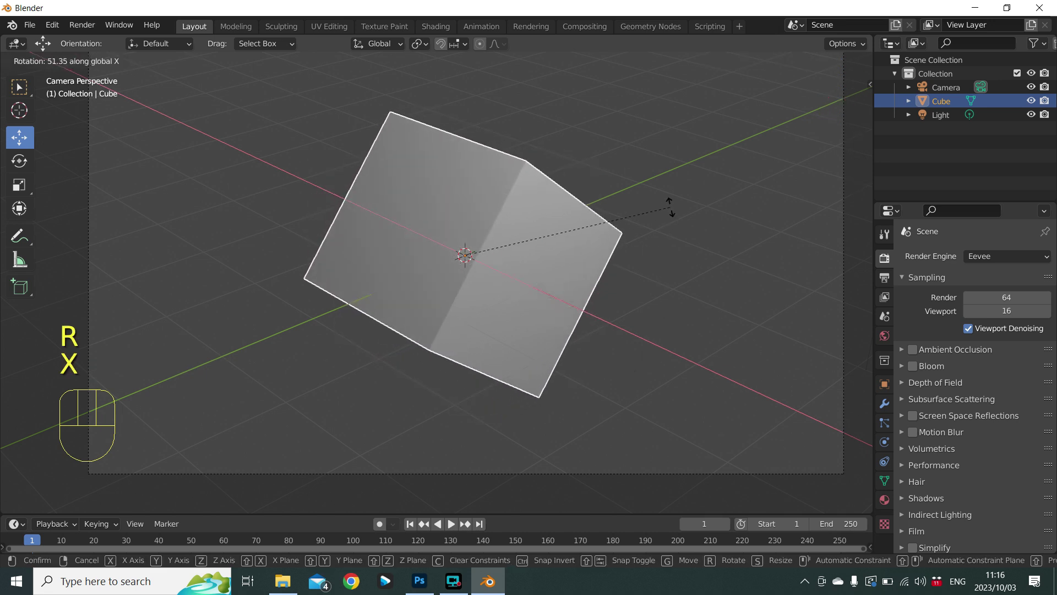
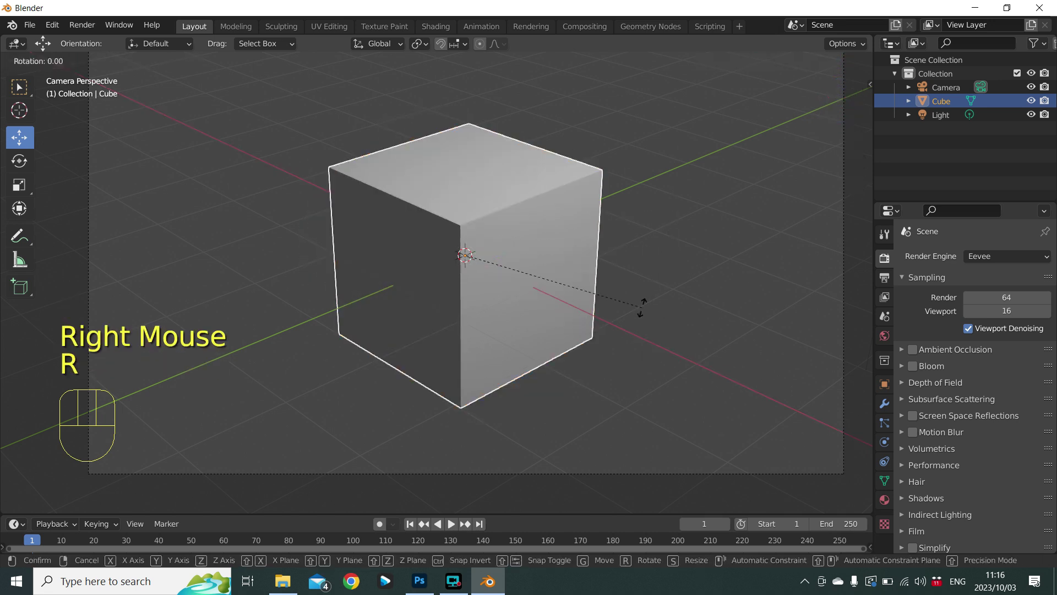
key("y")
right_click(632, 219)
key("r")
key("z")
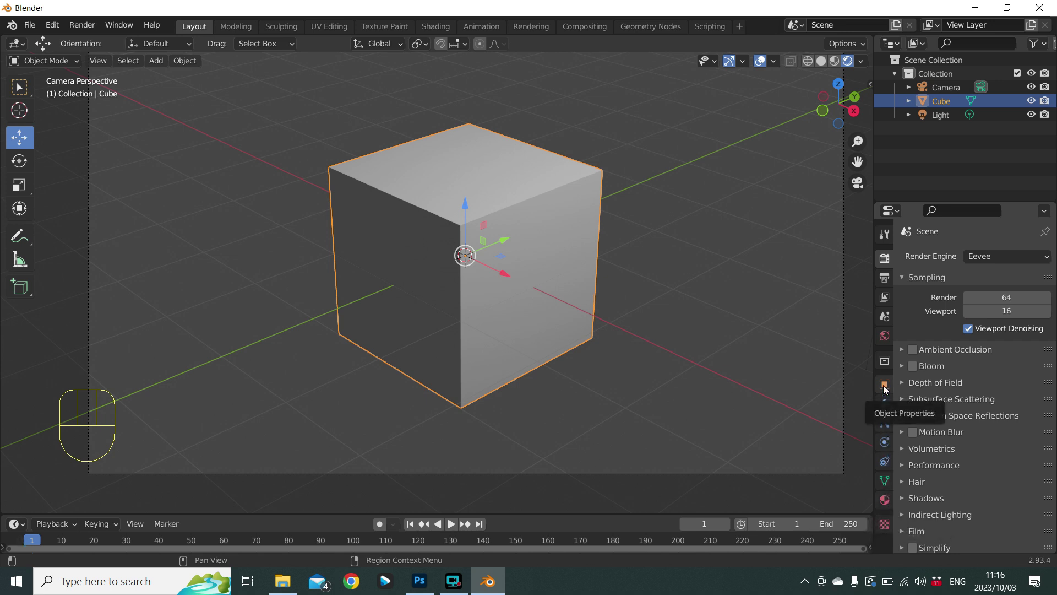
Show the cube's transform values and move it about 2.76 m toward negative X.
left_click(885, 390)
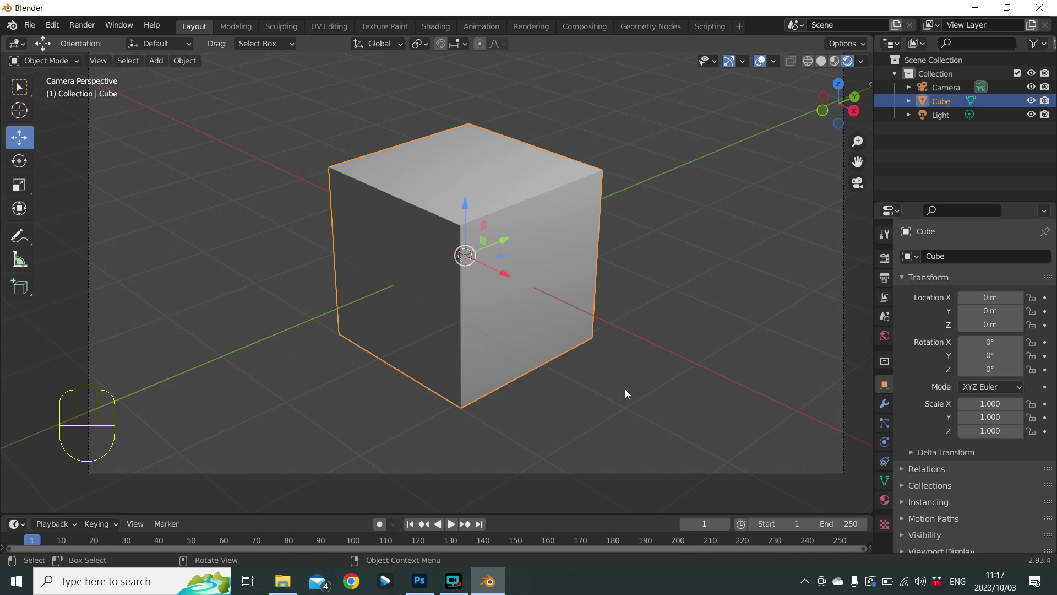
key("g")
key("x")
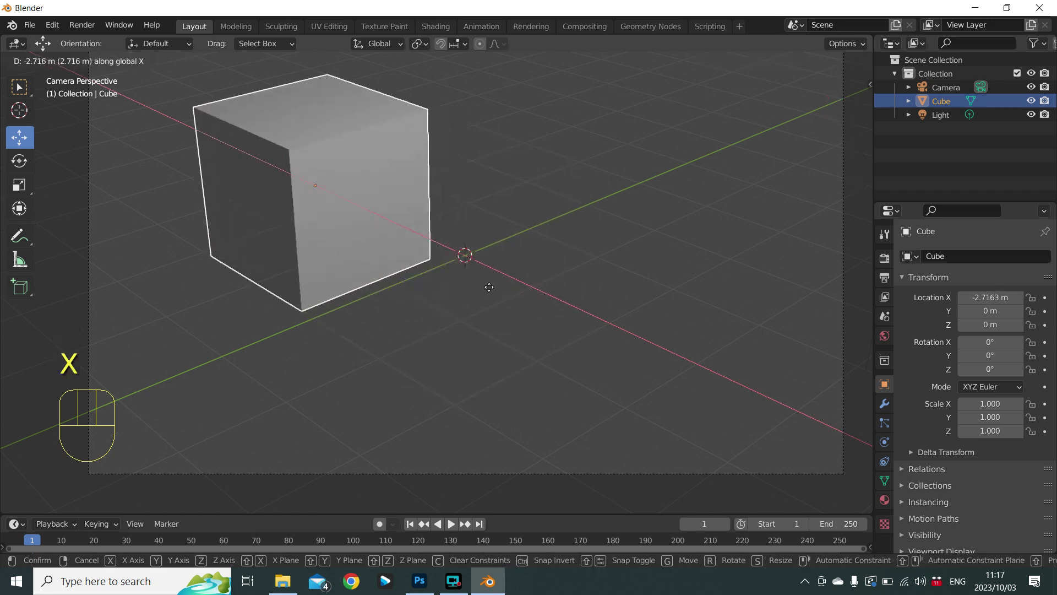
left_click(492, 290)
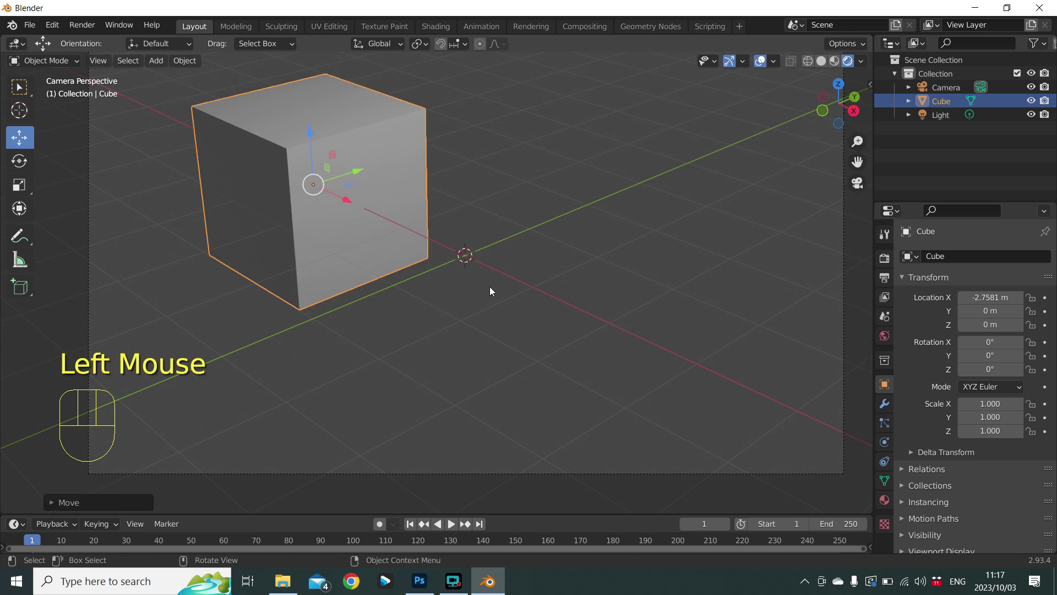
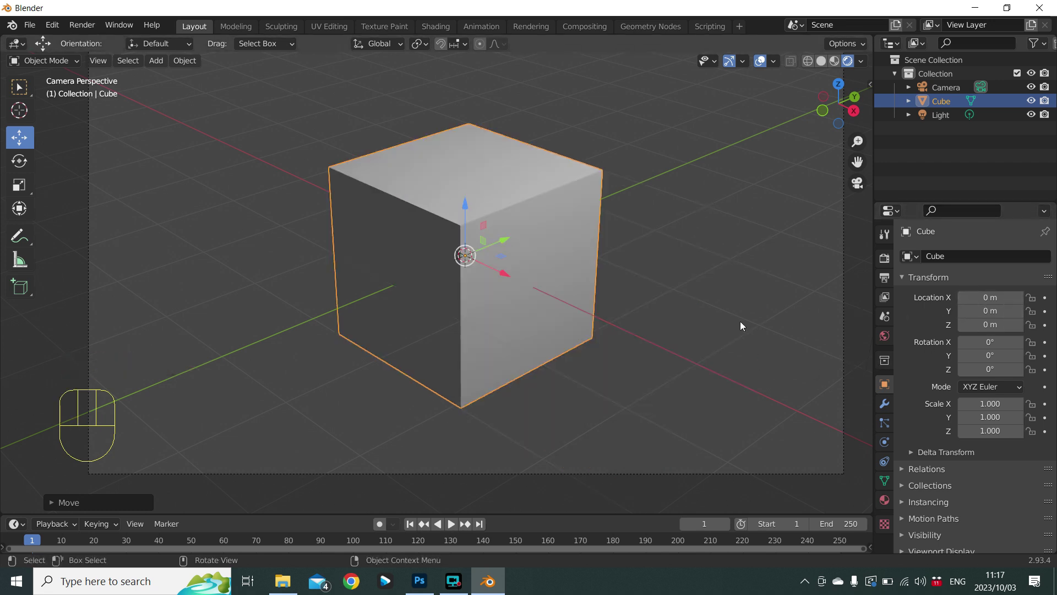
Duplicate the cube into Cube.001, leaving the copy mid-move.
scroll("down", 3)
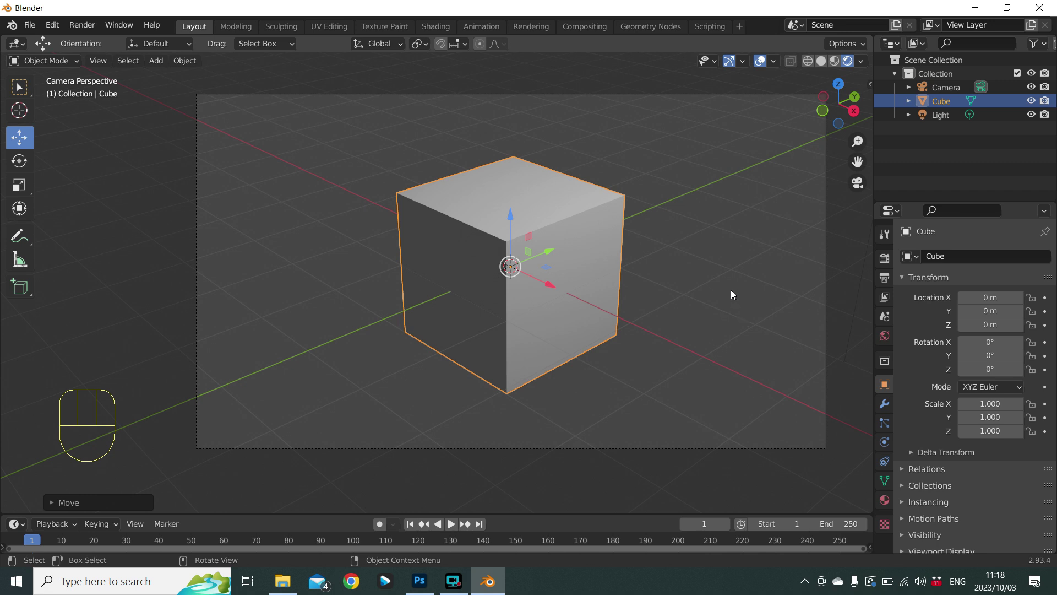
key("shift+d")
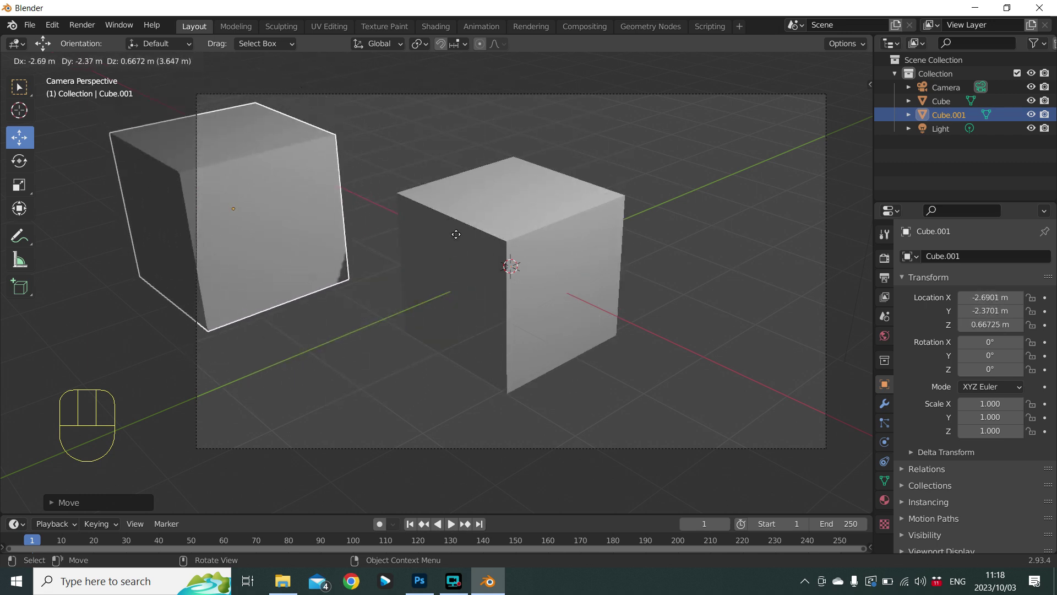
Drop the duplicate off to the left and delete it, leaving only the original cube.
left_click(470, 253)
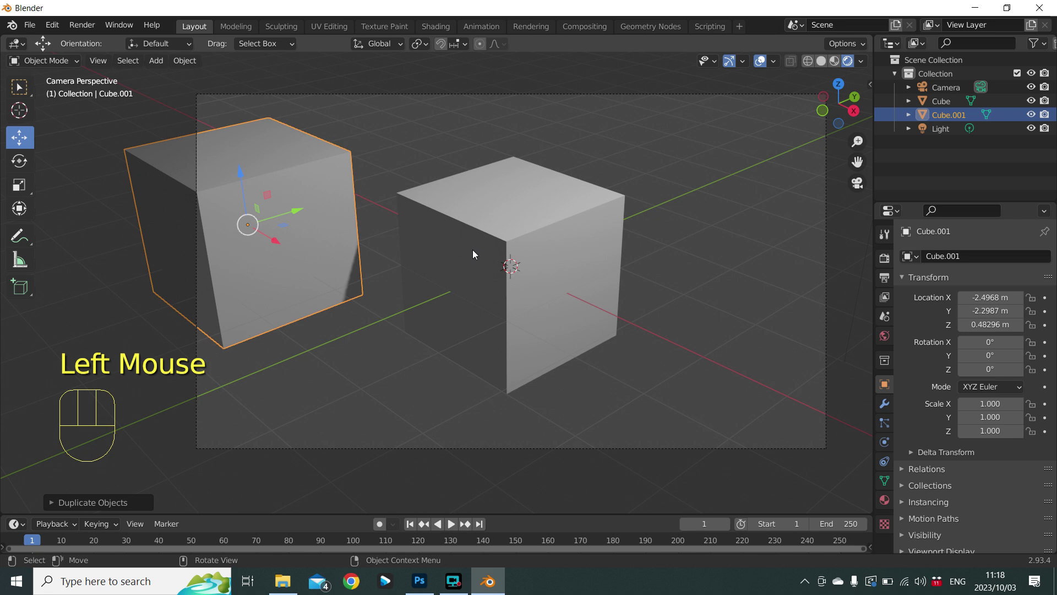
key("x")
key("x")
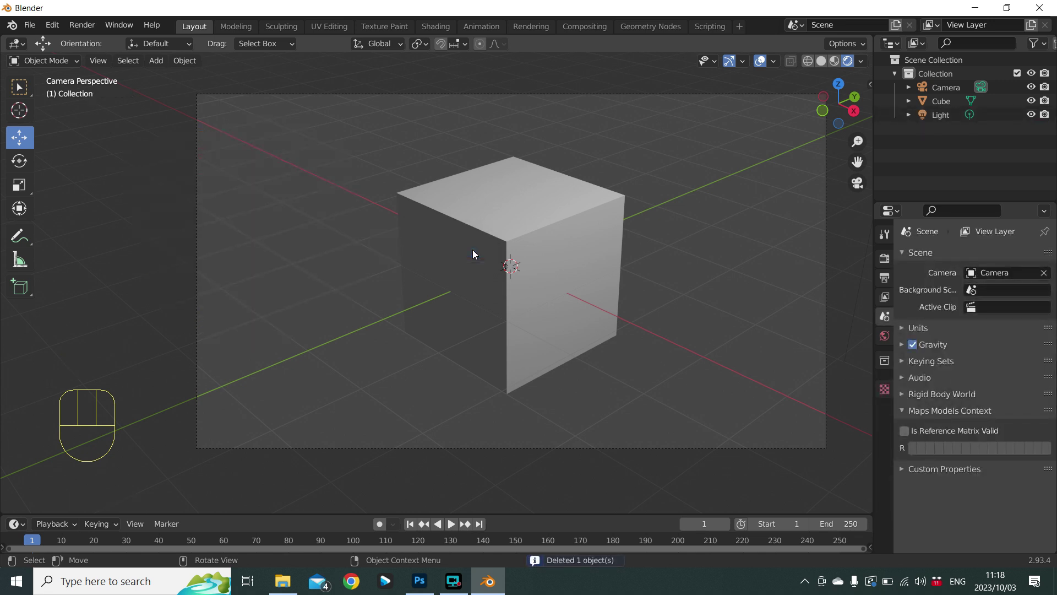
left_click(476, 253)
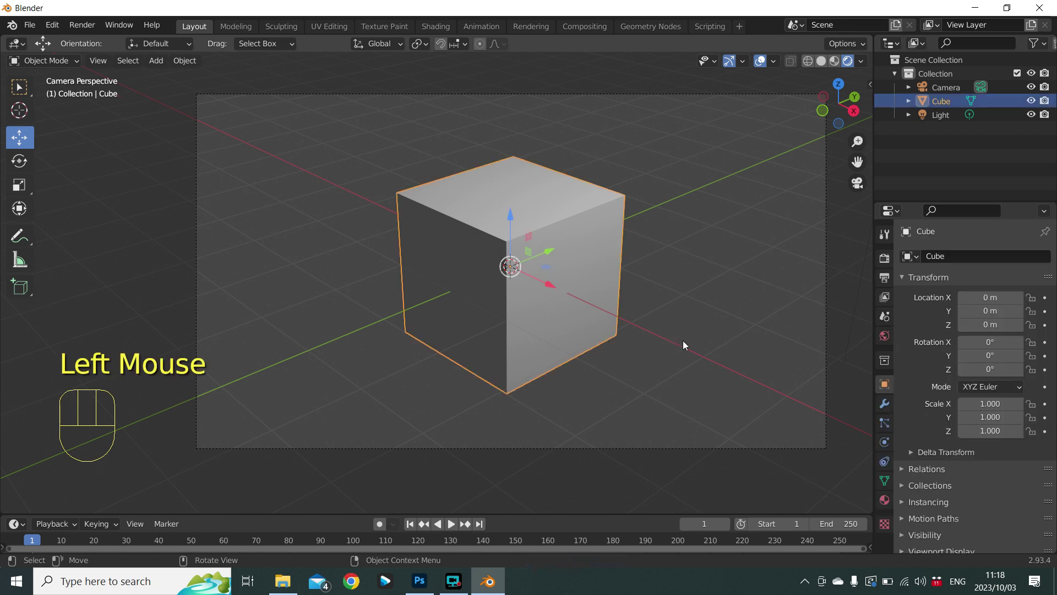
key("shift+d")
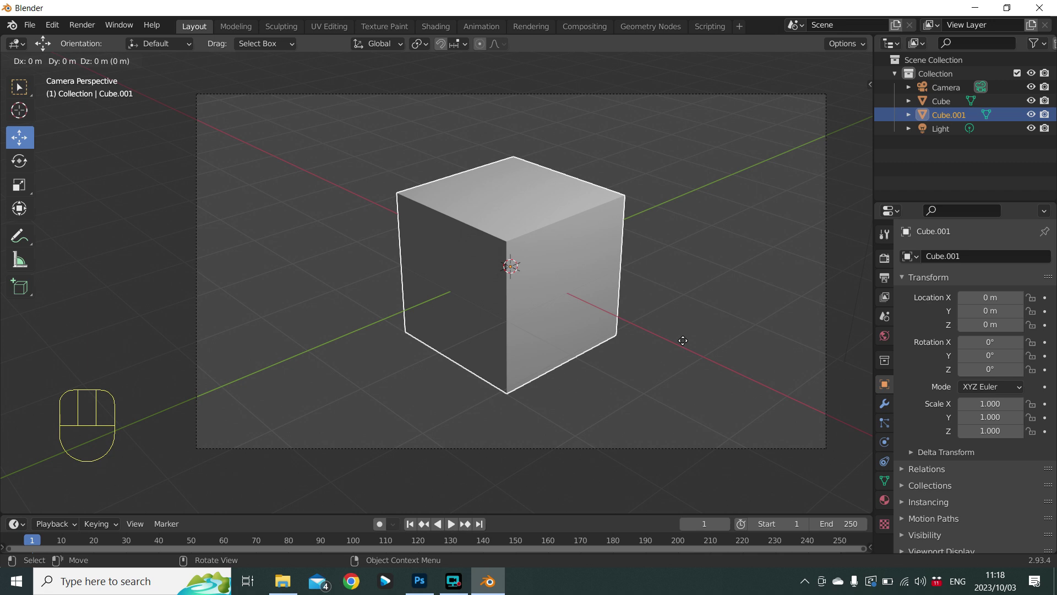
key("g")
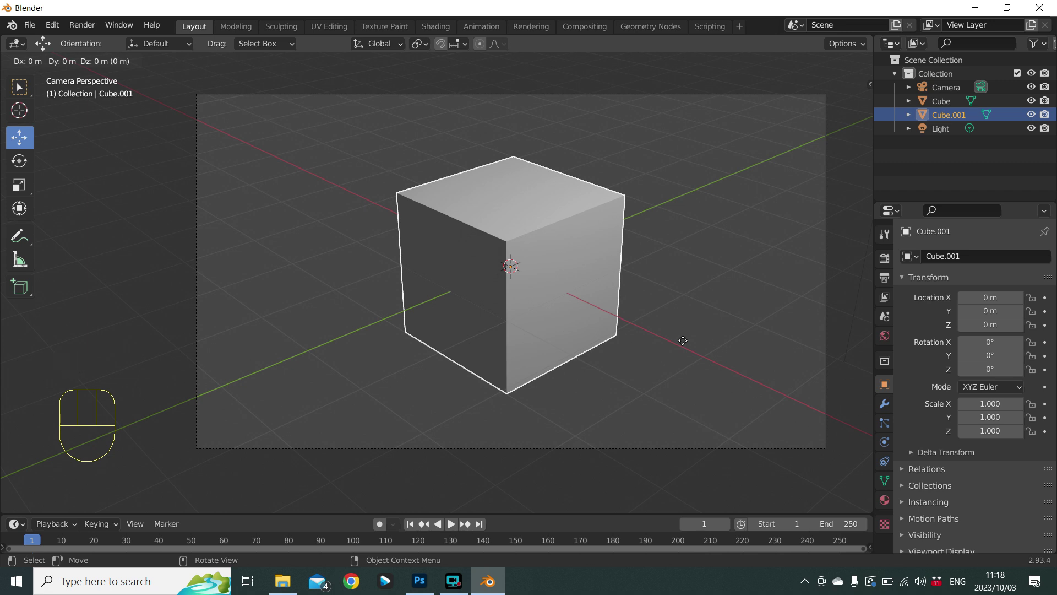
key("x")
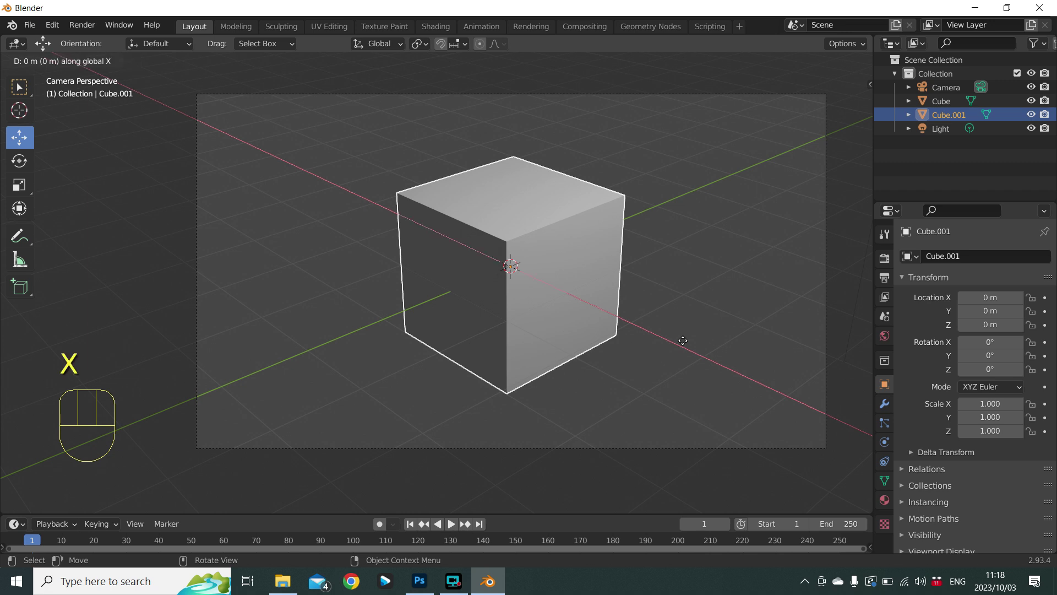
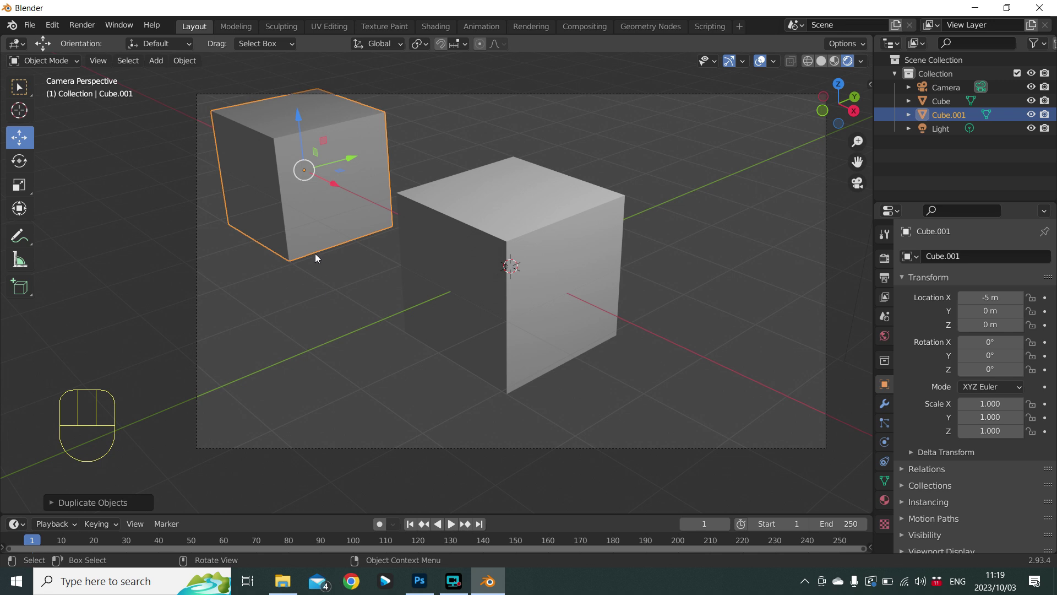
key("x")
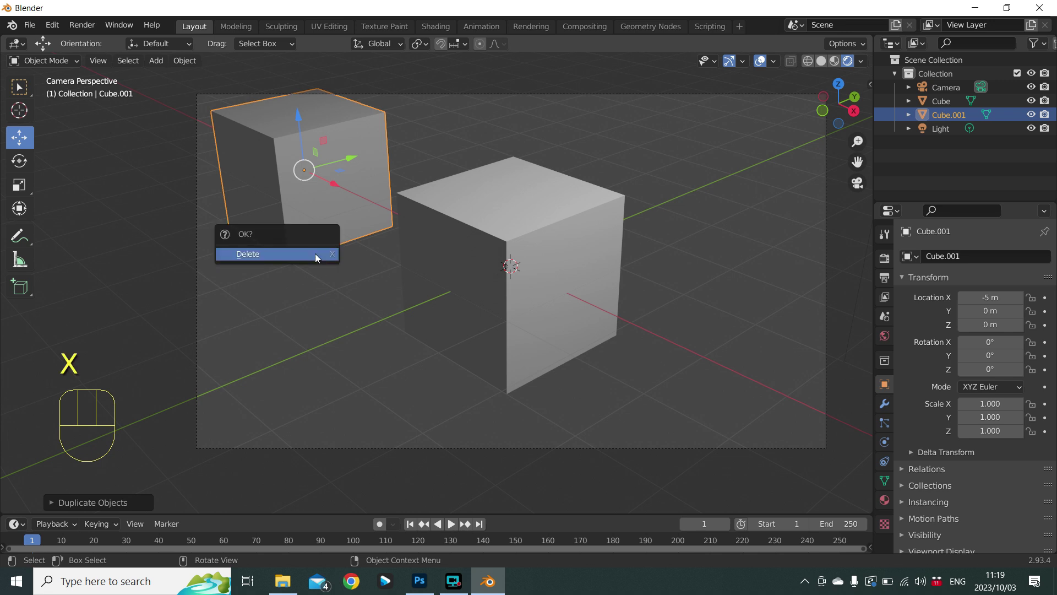
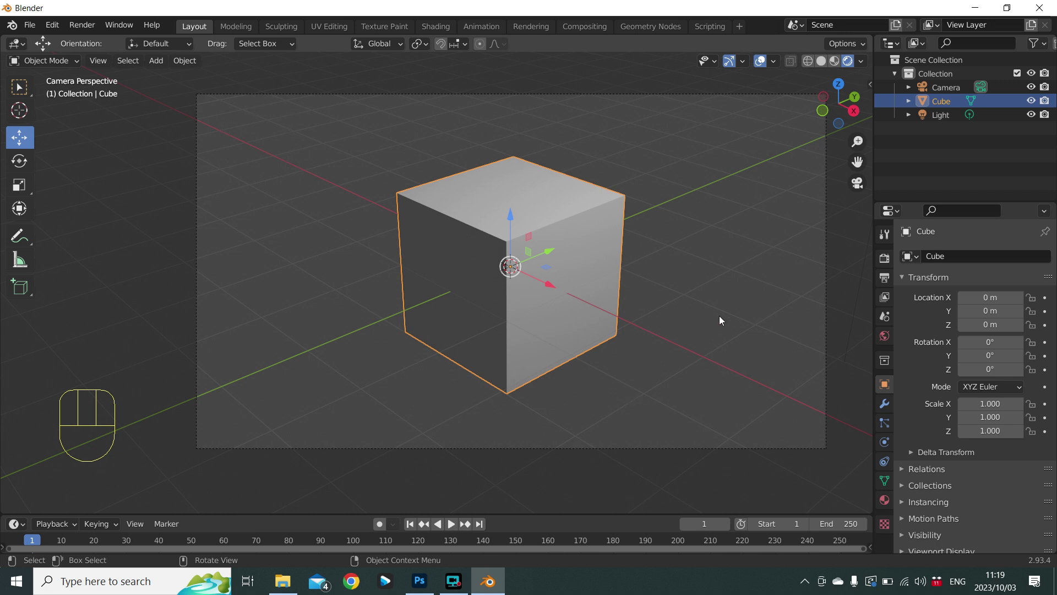
Duplicate the cube and move the copy -5 m along X so it sits at X = -5 m.
key("shift+d")
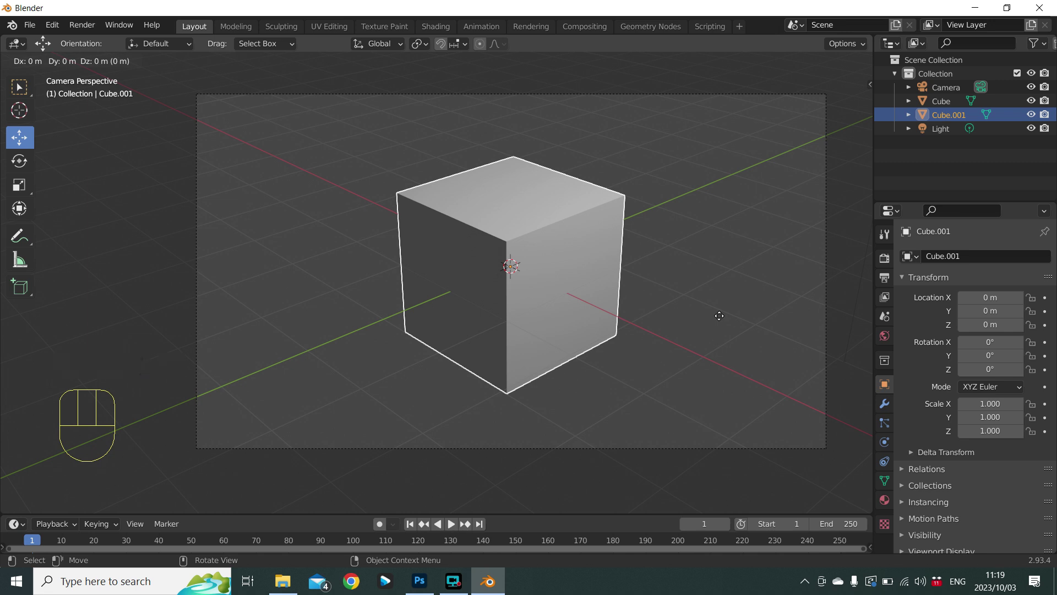
key("g")
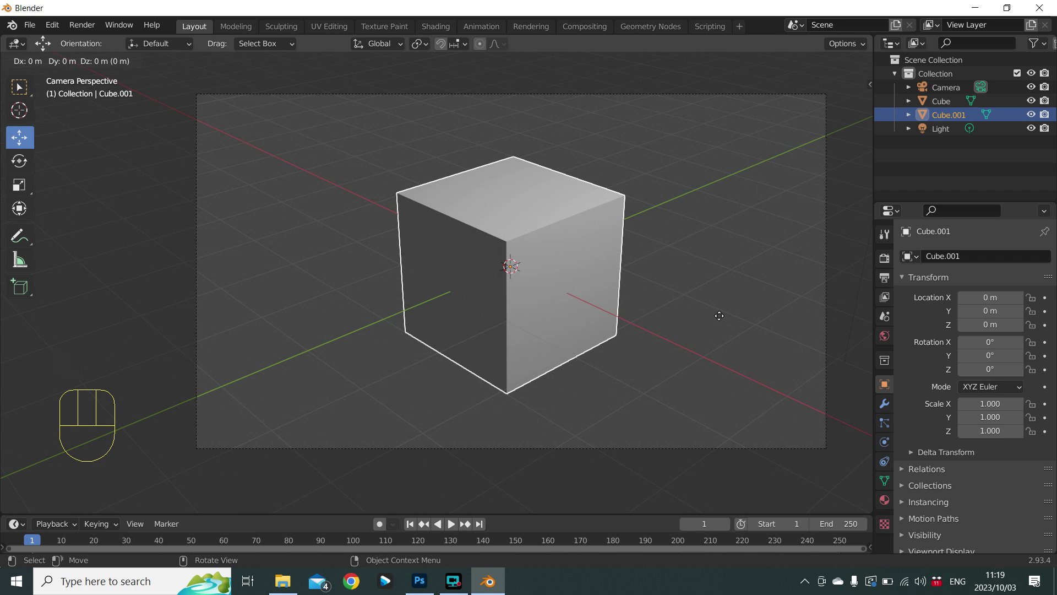
key("x")
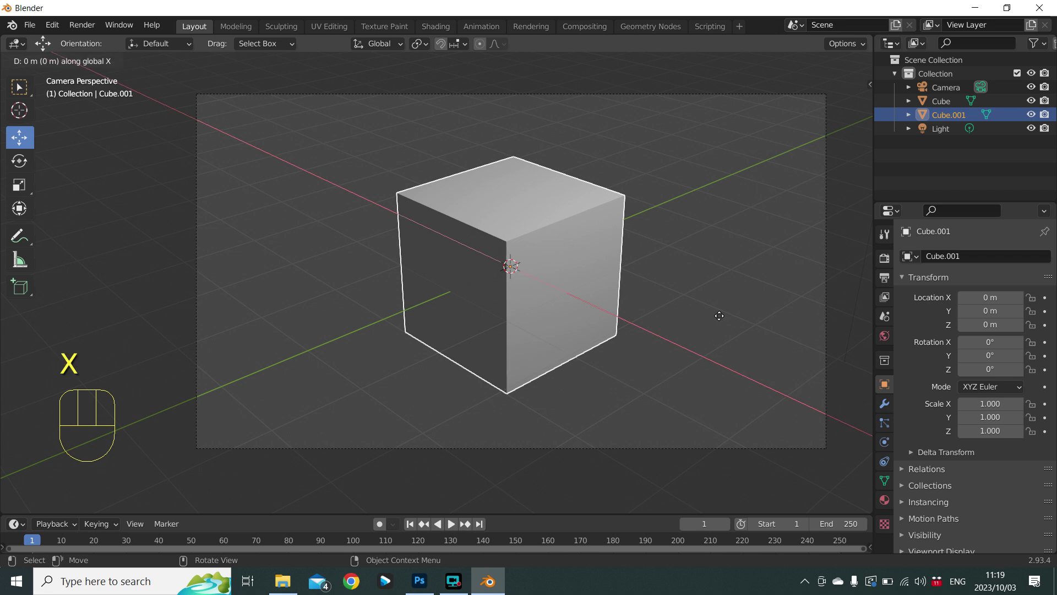
key("KP_Subtract")
key("KP_5")
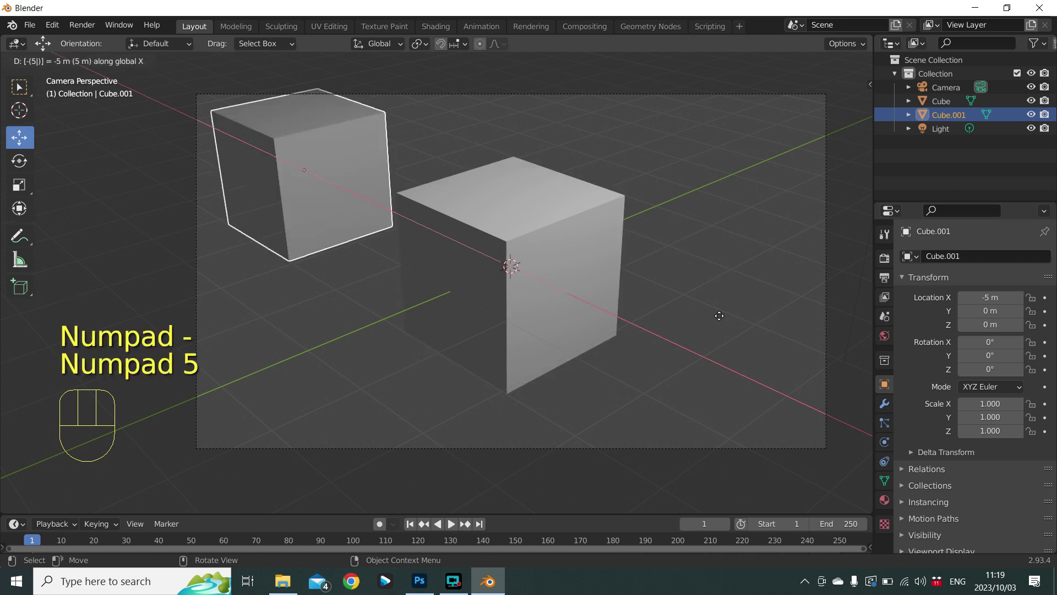
key("KP_Enter")
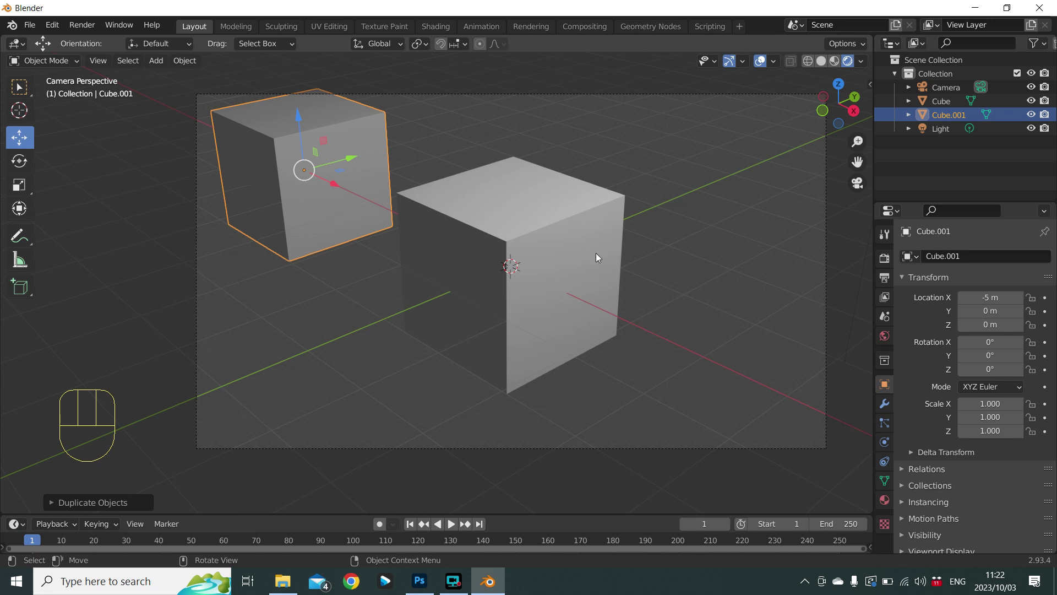
Duplicate the left cube in place and rotate the copy 45° around the Y axis.
key("shift+d")
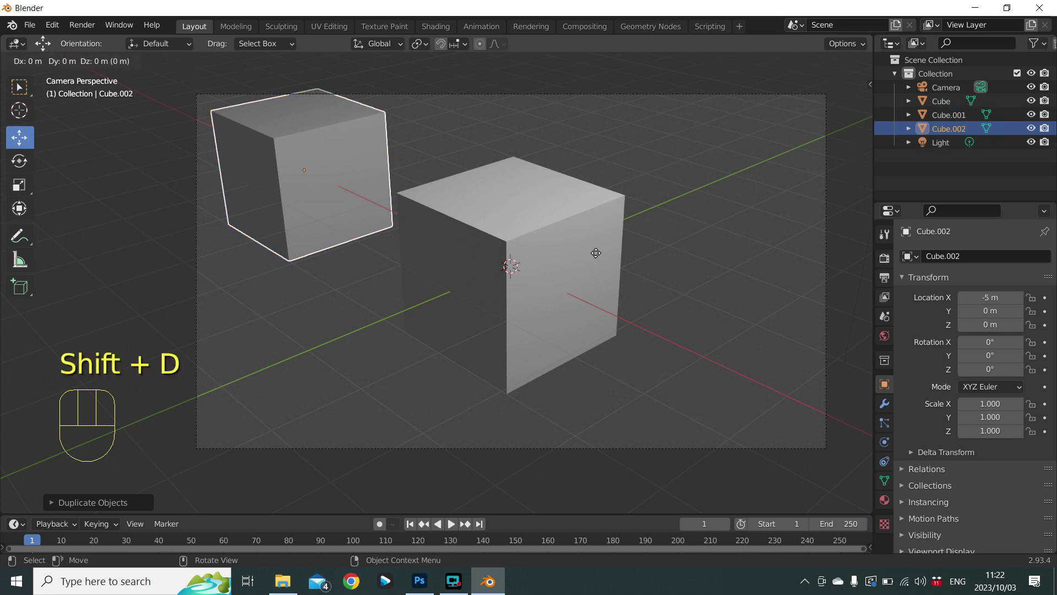
key("r")
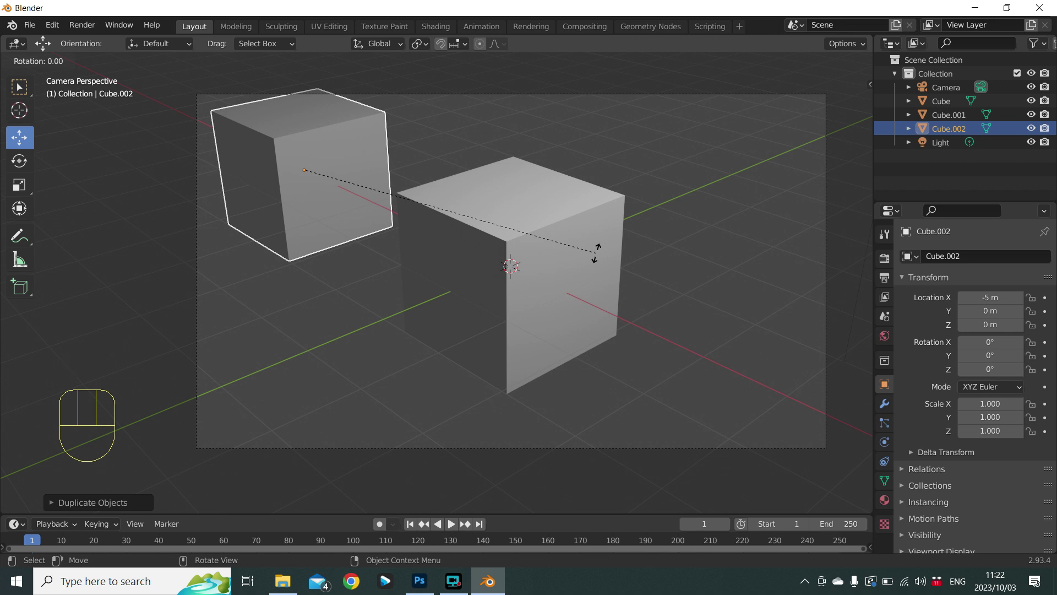
key("y")
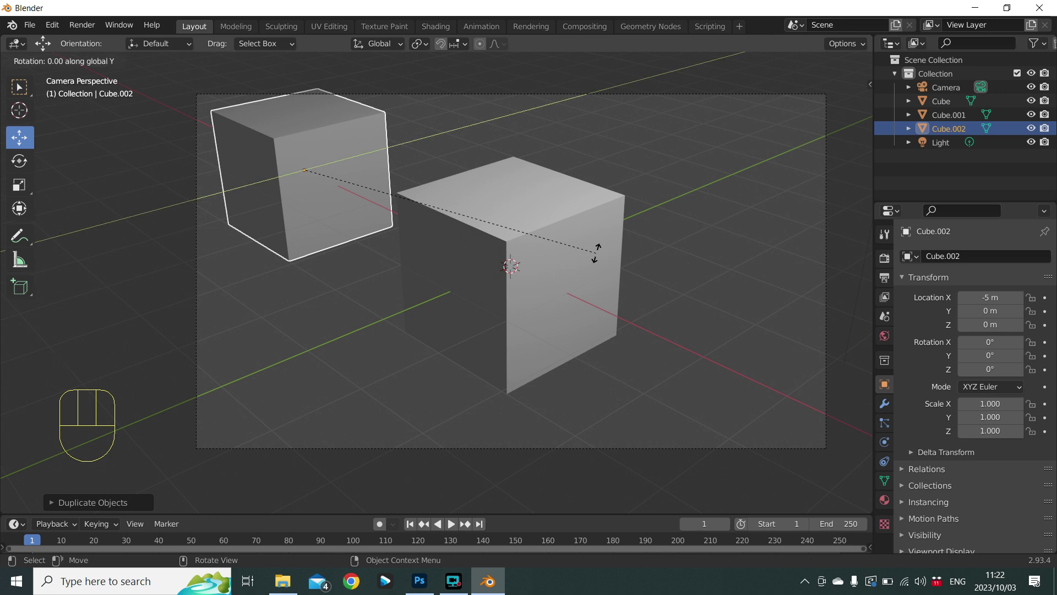
key("KP_4")
key("KP_5")
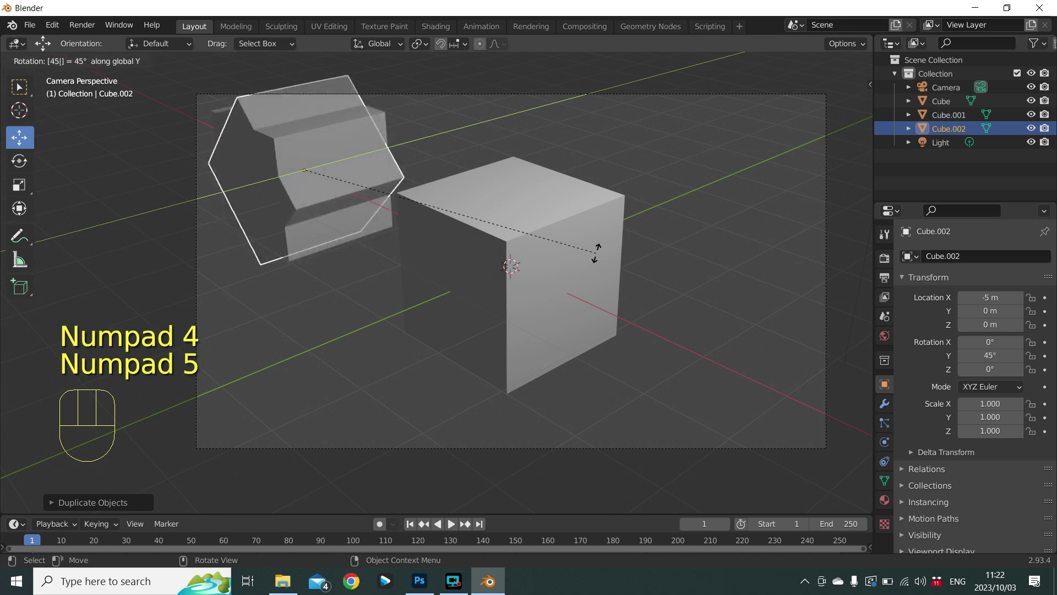
key("KP_Enter")
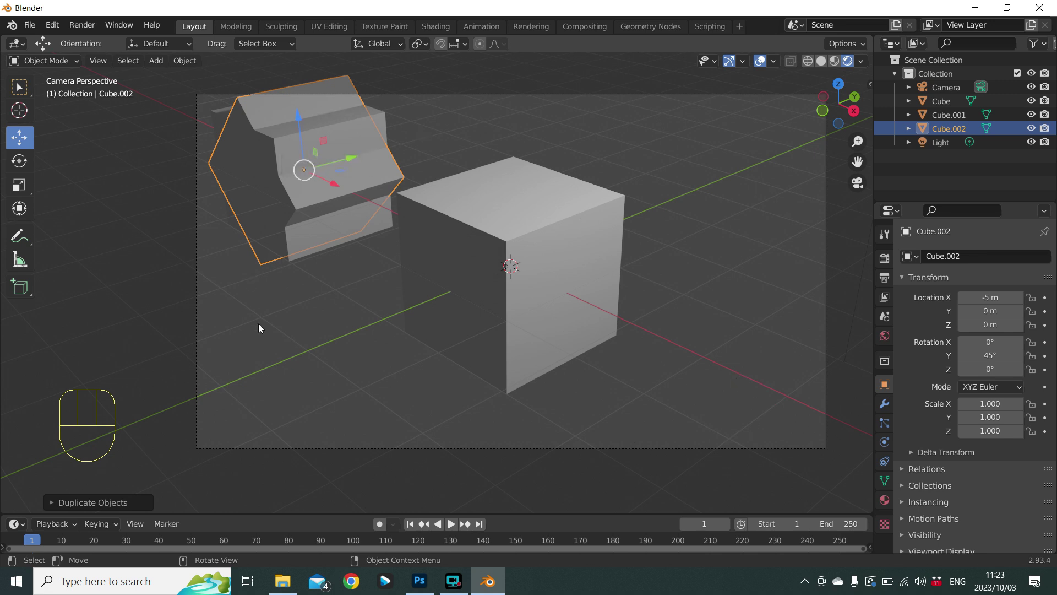
Duplicate the tilted cube and move the copy 10 m along X to X = 5 m.
key("shift+d")
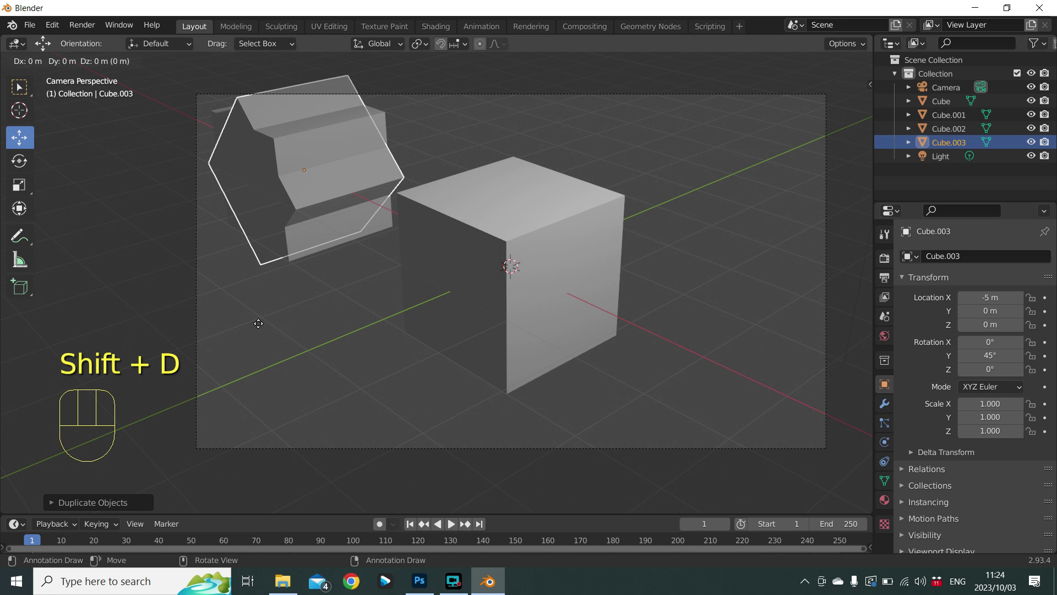
key("g")
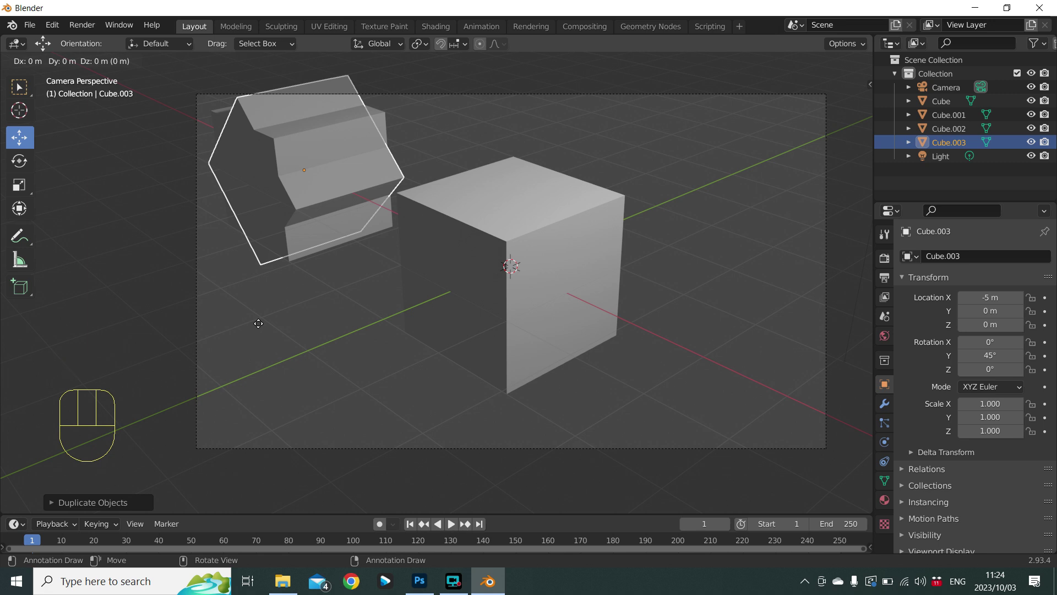
key("x")
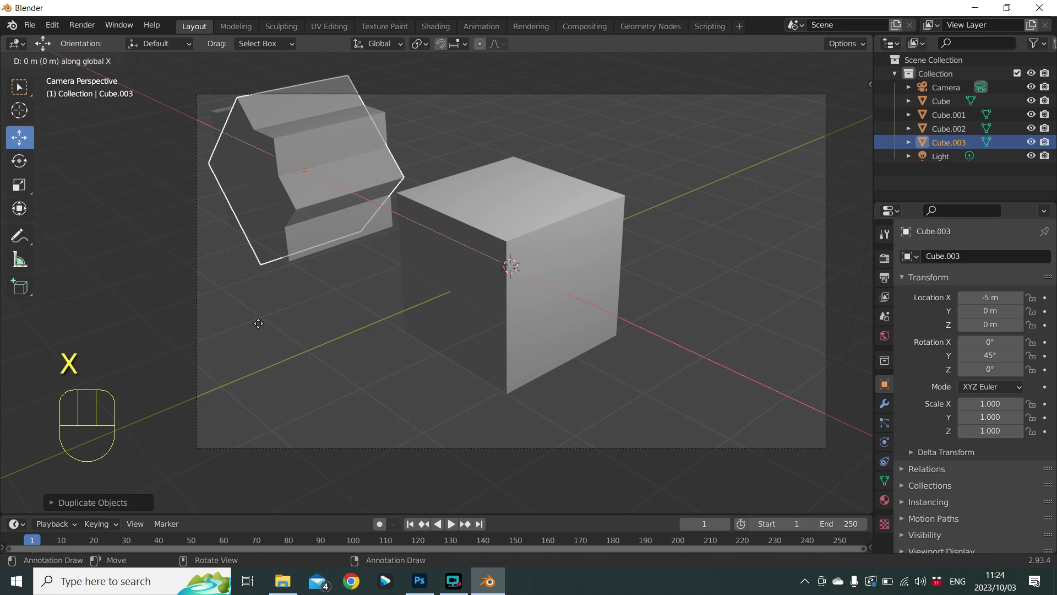
key("KP_1")
key("KP_0")
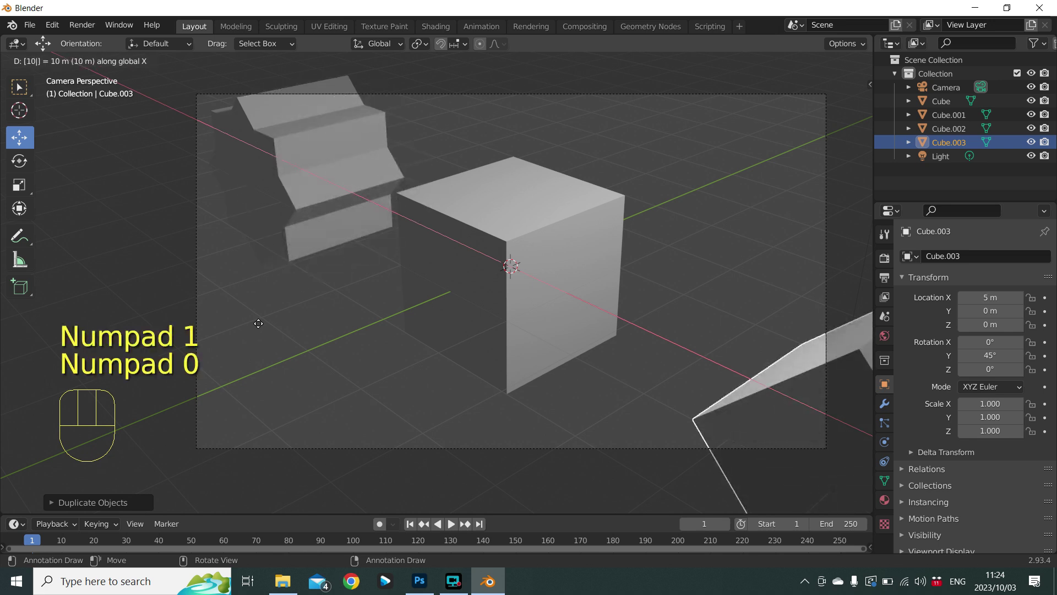
key("KP_Enter")
Orbit around the four cubes, select the original at the origin, and return to camera view.
scroll("down", 3)
left_click_drag(466, 381, 251, 375)
scroll("down", 3)
scroll("up", 3)
left_click(668, 295)
left_click_drag(539, 329, 773, 342)
scroll("down", 3)
scroll("up", 3)
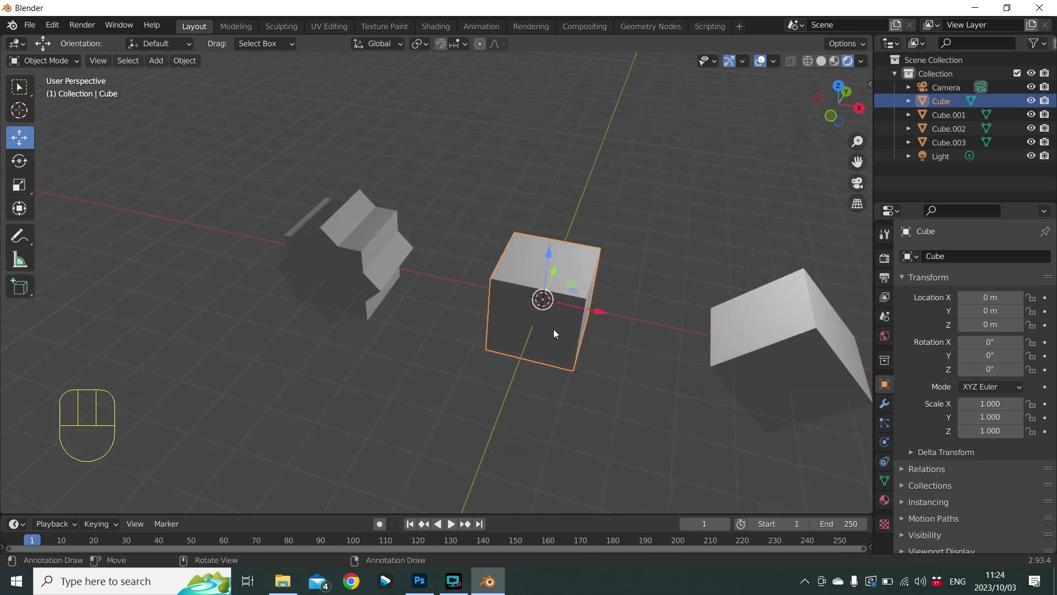
key("KP_0")
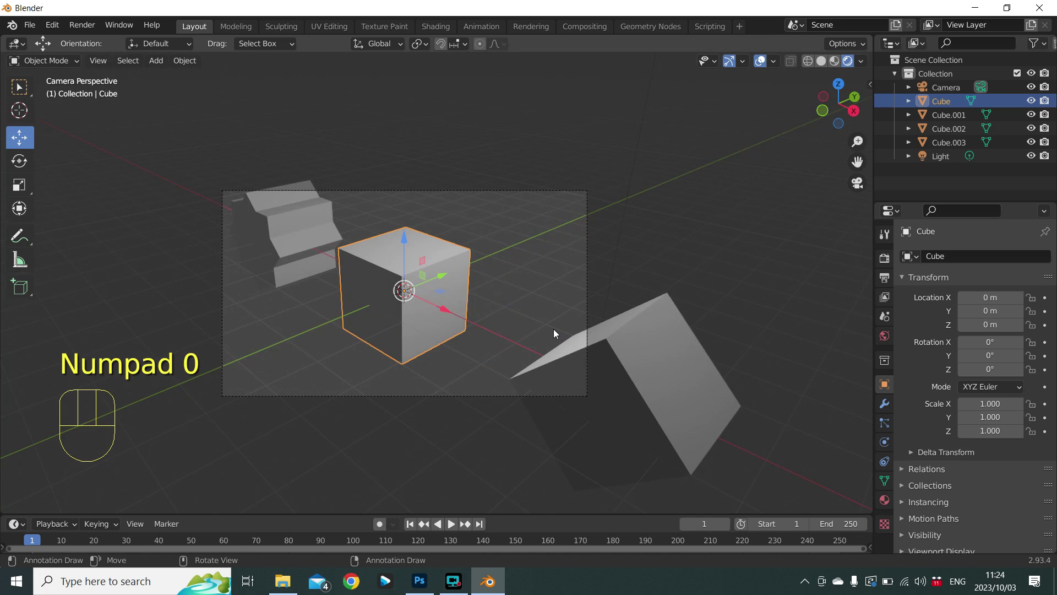
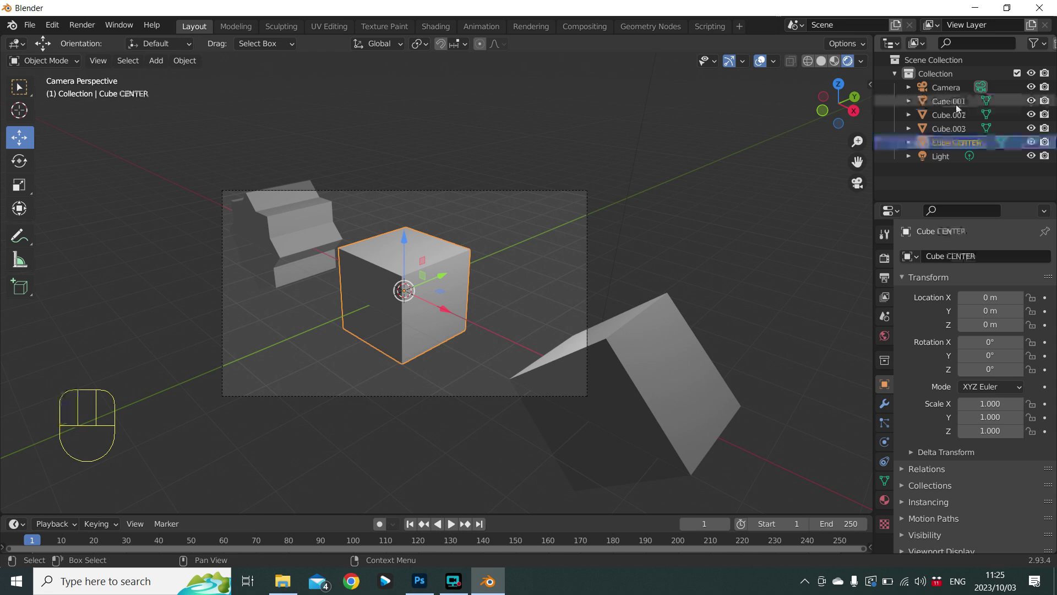
Rename the cube at X 5 m to CUBE RIGHT and Cube.001 at X −5 m to CUBE LEFT.
left_click(656, 331)
left_click_drag(940, 131, 940, 132)
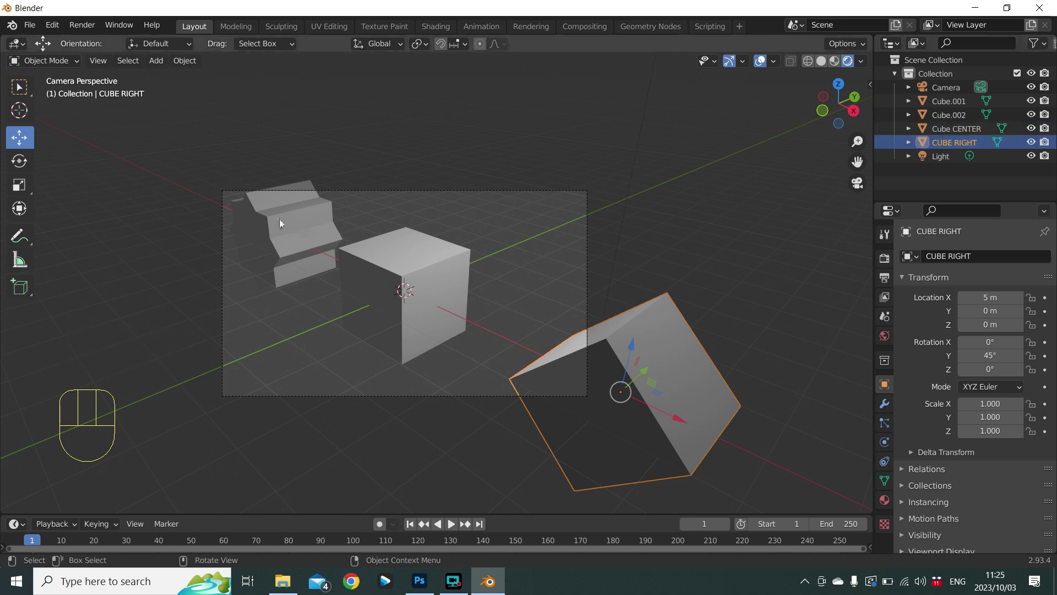
left_click(278, 221)
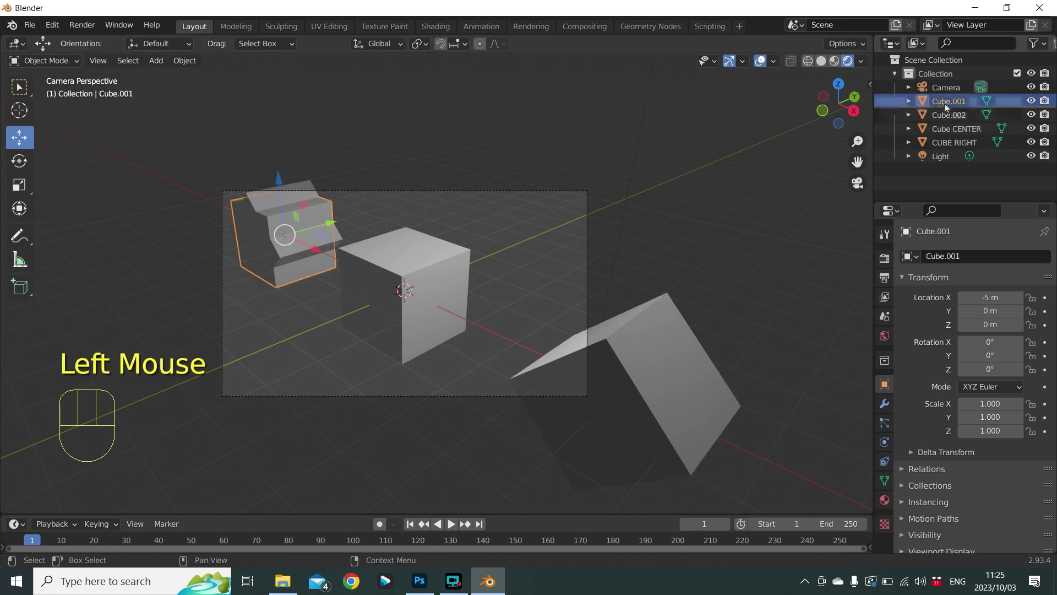
left_click(949, 106)
left_click_drag(949, 106, 949, 106)
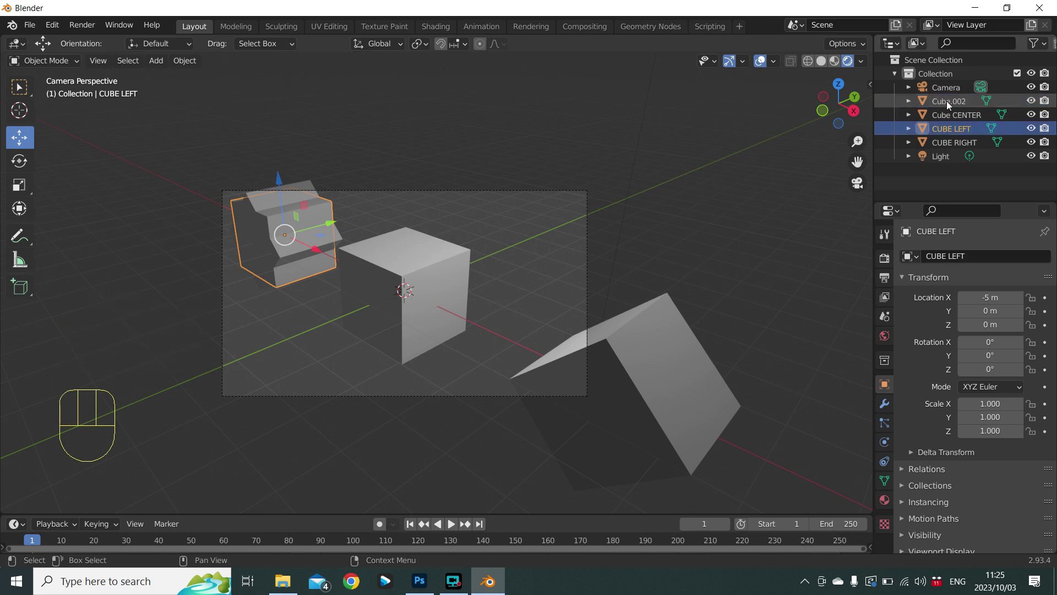
Rename the tilted copy Cube.002 to CUBE ROTATED.
left_click(266, 211)
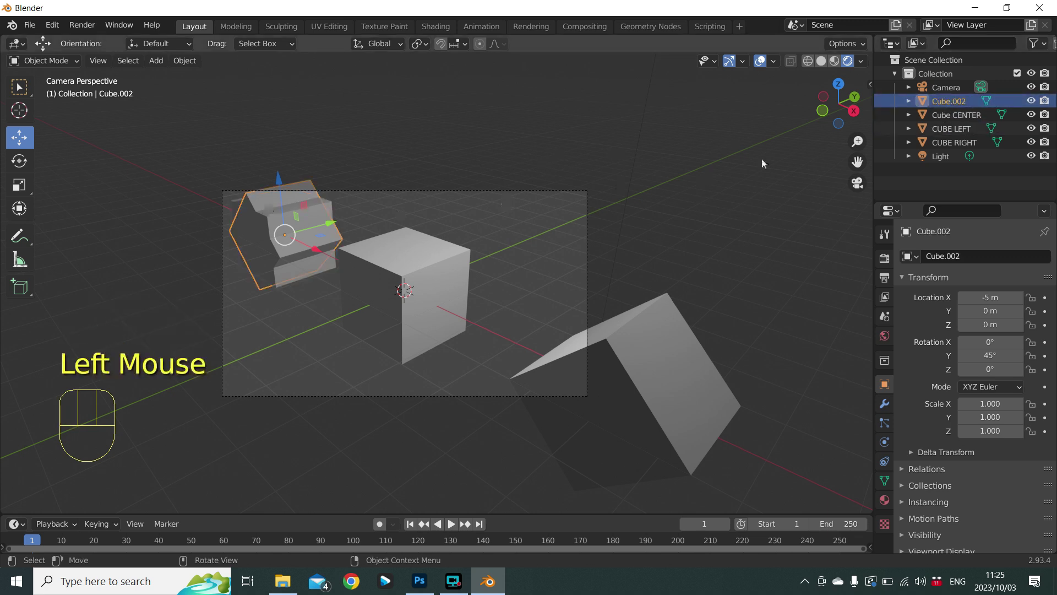
left_click(941, 107)
left_click_drag(941, 106, 942, 107)
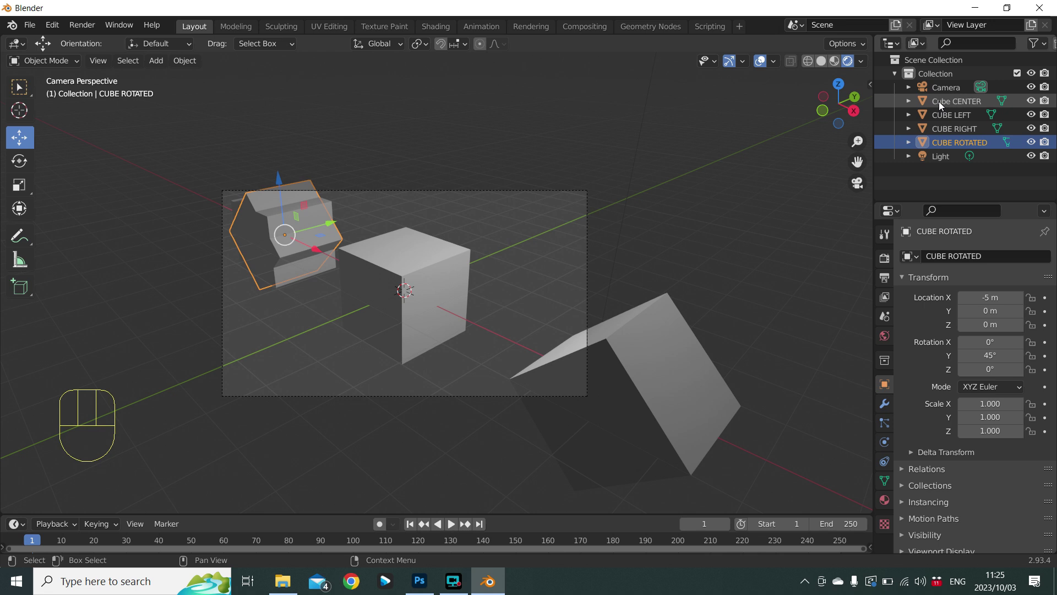
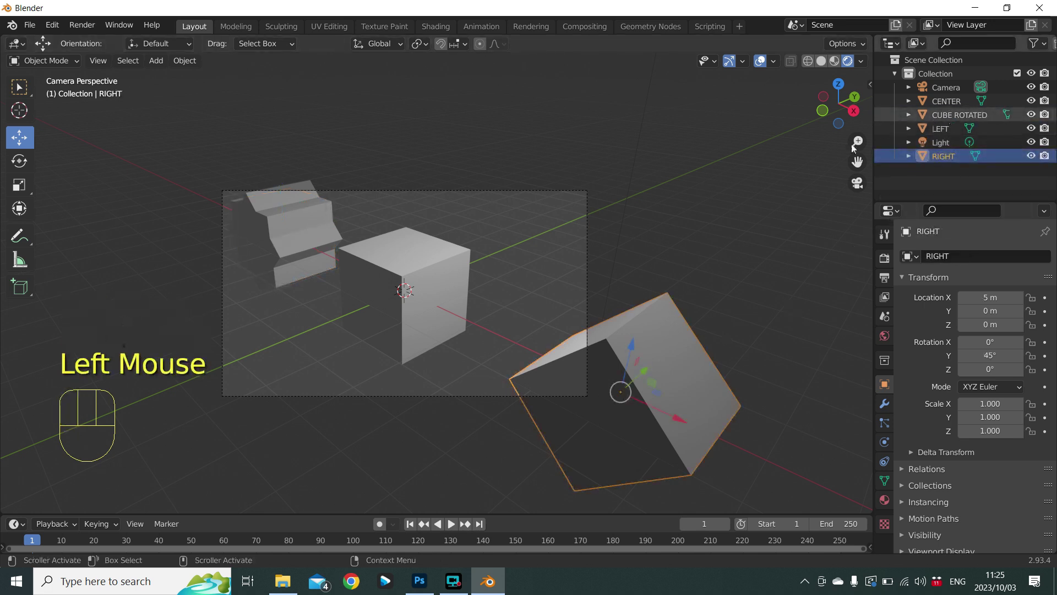
Select the CENTER object after shortening the names to CENTER, LEFT, RIGHT and ROTATED.
left_click(425, 272)
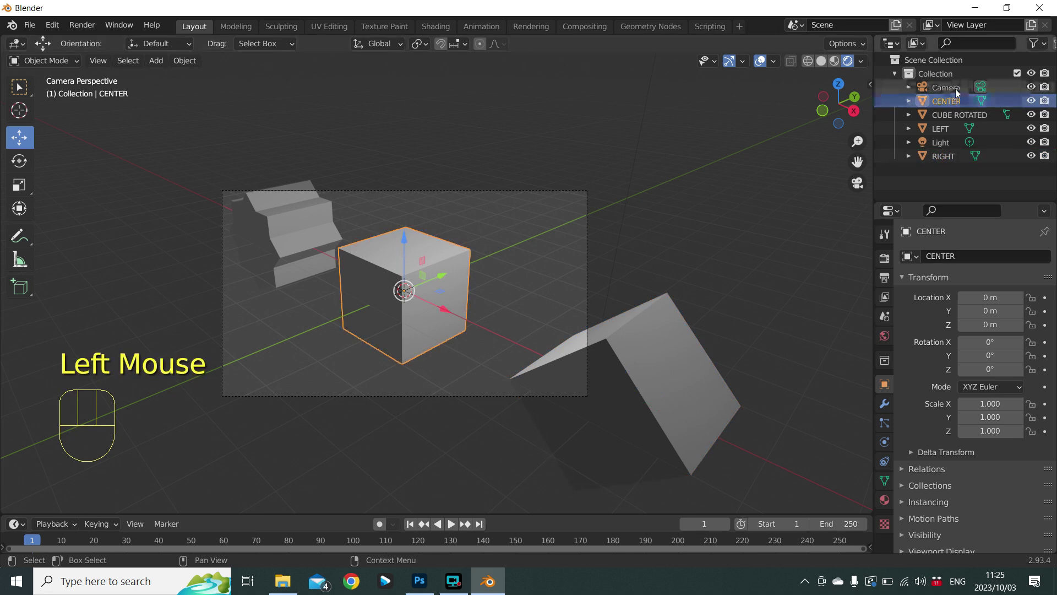
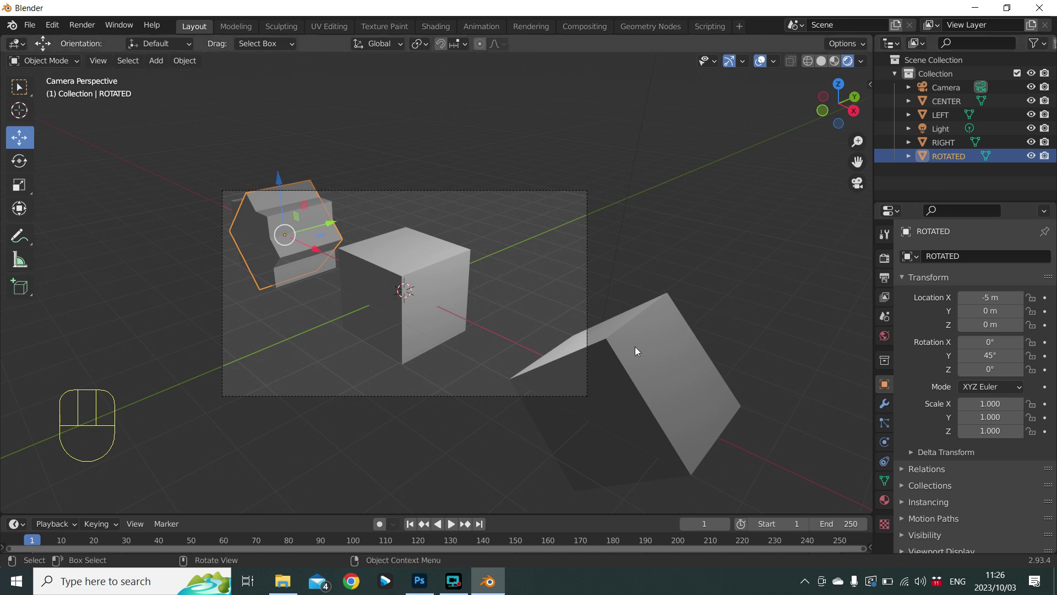
key("F10")
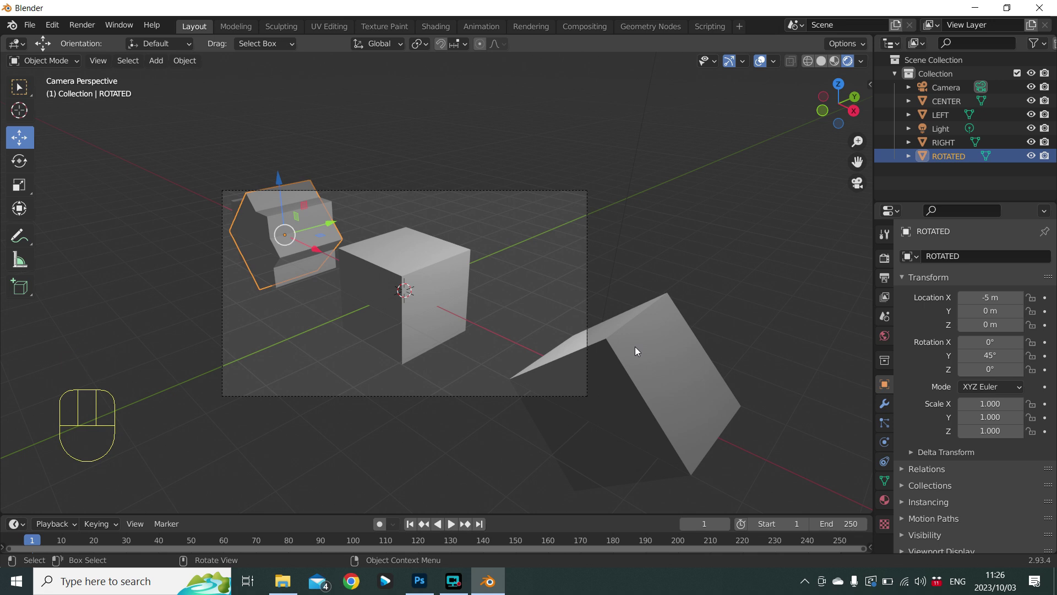